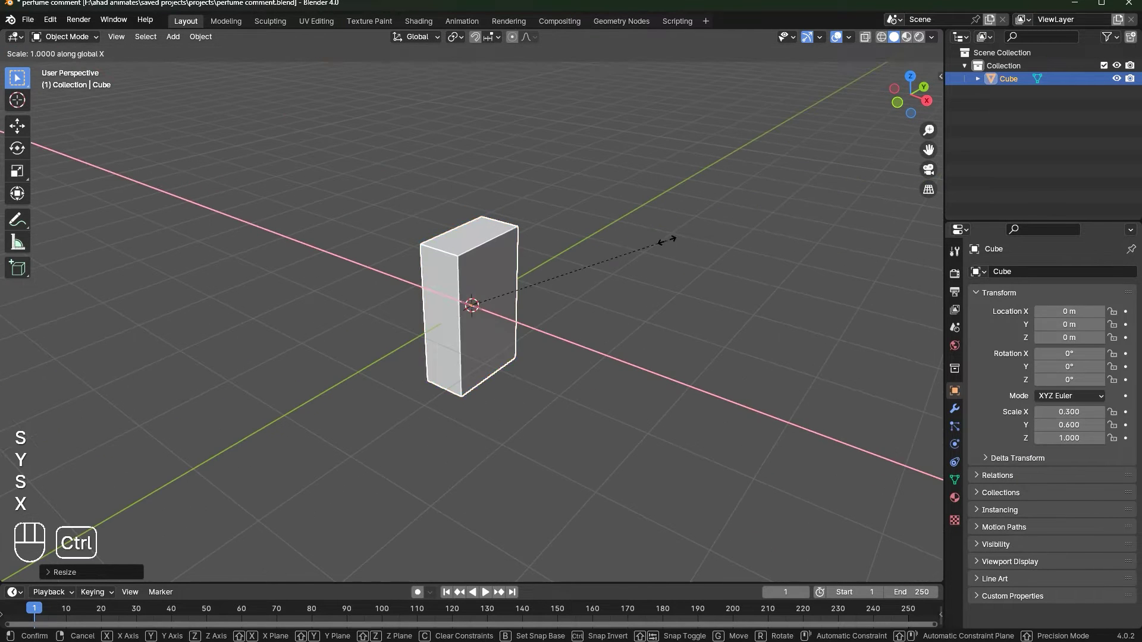
Shape the cube into a slim 0.3 × 0.6 × 1 upright block and add a Mesh Circle.
{"action": "left_click", "coordinate": [612, 249]}
{"action": "left_click_drag", "start_coordinate": [553, 204], "coordinate": [622, 247]}
{"action": "middle_click", "coordinate": [633, 255]}
{"action": "key", "text": "s"}
{"action": "key", "text": "x"}
{"action": "left_click", "coordinate": [651, 263]}
{"action": "middle_click", "coordinate": [573, 233]}
{"action": "middle_click", "coordinate": [514, 197]}
{"action": "left_click_drag", "start_coordinate": [581, 235], "coordinate": [650, 284]}
{"action": "key", "text": "s"}
{"action": "left_click", "coordinate": [686, 302]}
Raise the circle along Z to 1 m on the top face and scale it down to 0.123.
{"action": "key", "text": "shift+a"}
{"action": "key", "text": "g"}
{"action": "key", "text": "z"}
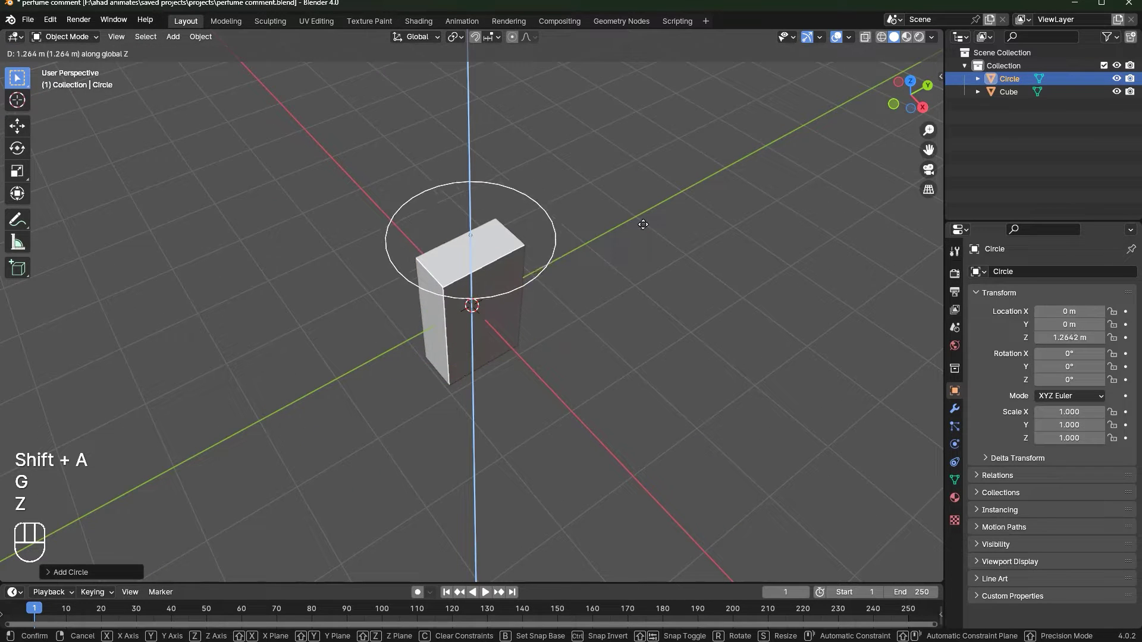
{"action": "left_click", "coordinate": [667, 251]}
{"action": "key", "text": "s"}
{"action": "left_click", "coordinate": [517, 254]}
{"action": "left_click_drag", "start_coordinate": [651, 278], "coordinate": [638, 280]}
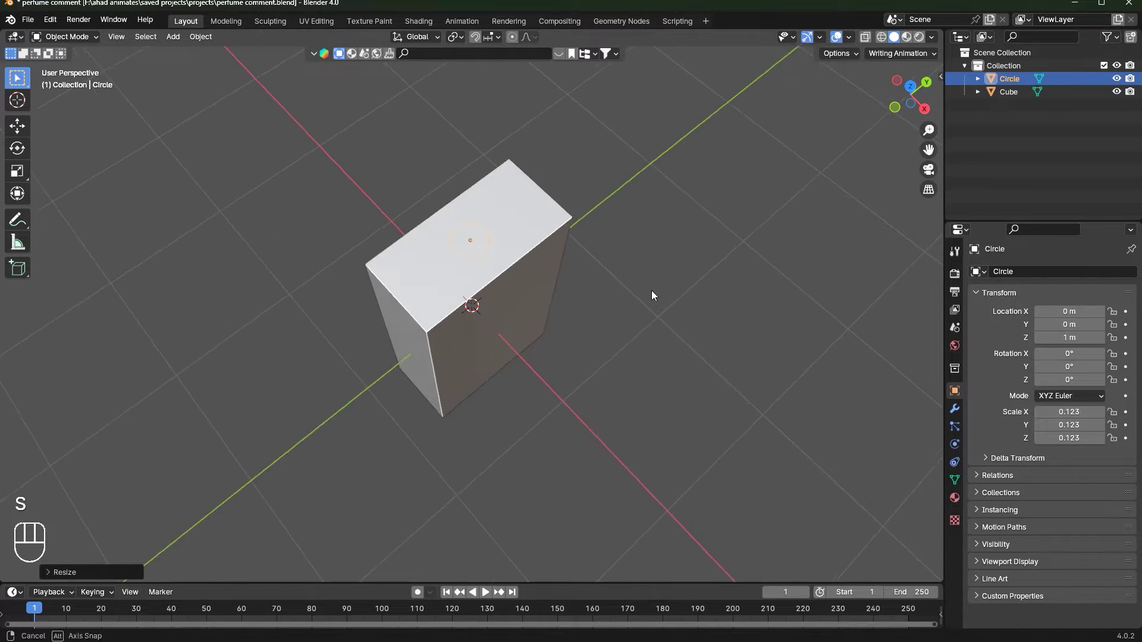
Extrude the circle upward into a short neck and narrow its top rim inward.
{"action": "key", "text": "s"}
{"action": "left_click_drag", "start_coordinate": [745, 348], "coordinate": [730, 336]}
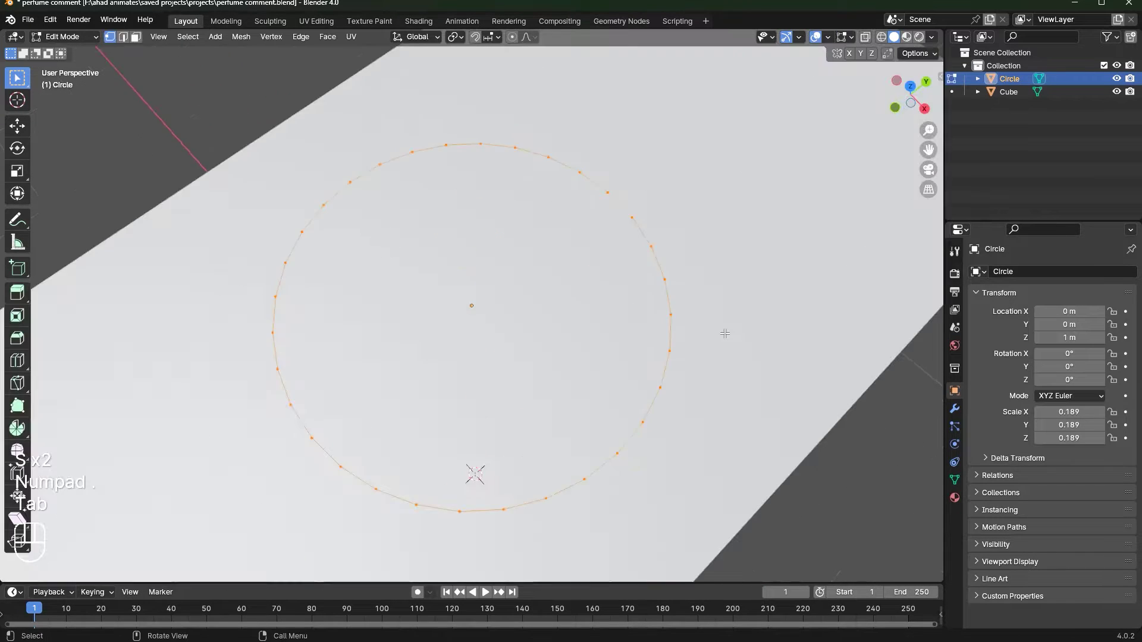
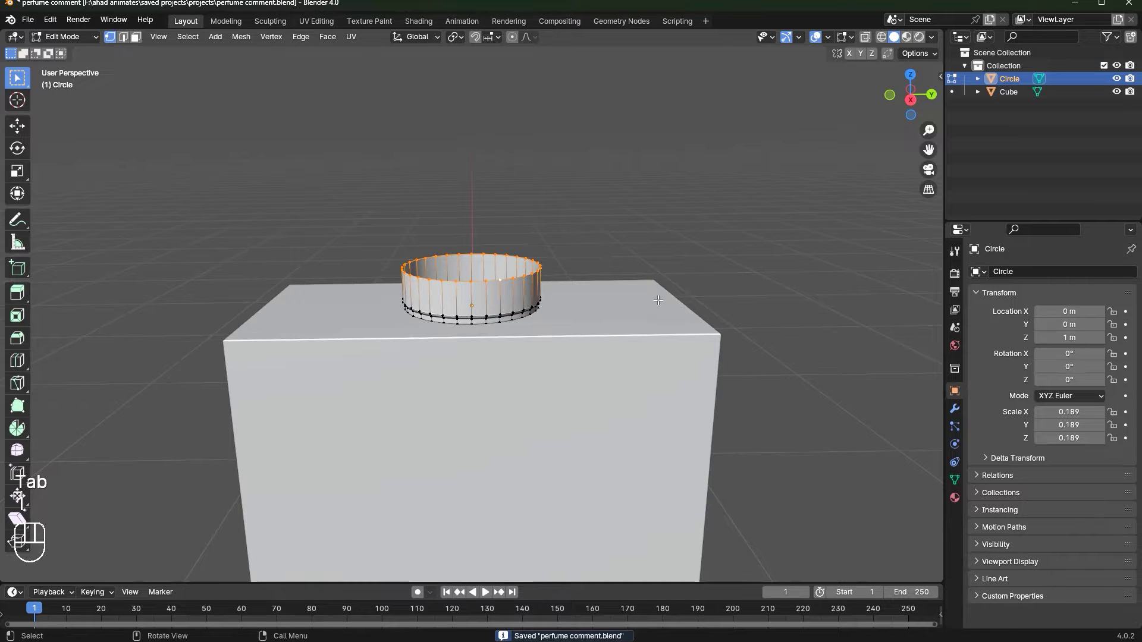
{"action": "key", "text": "s"}
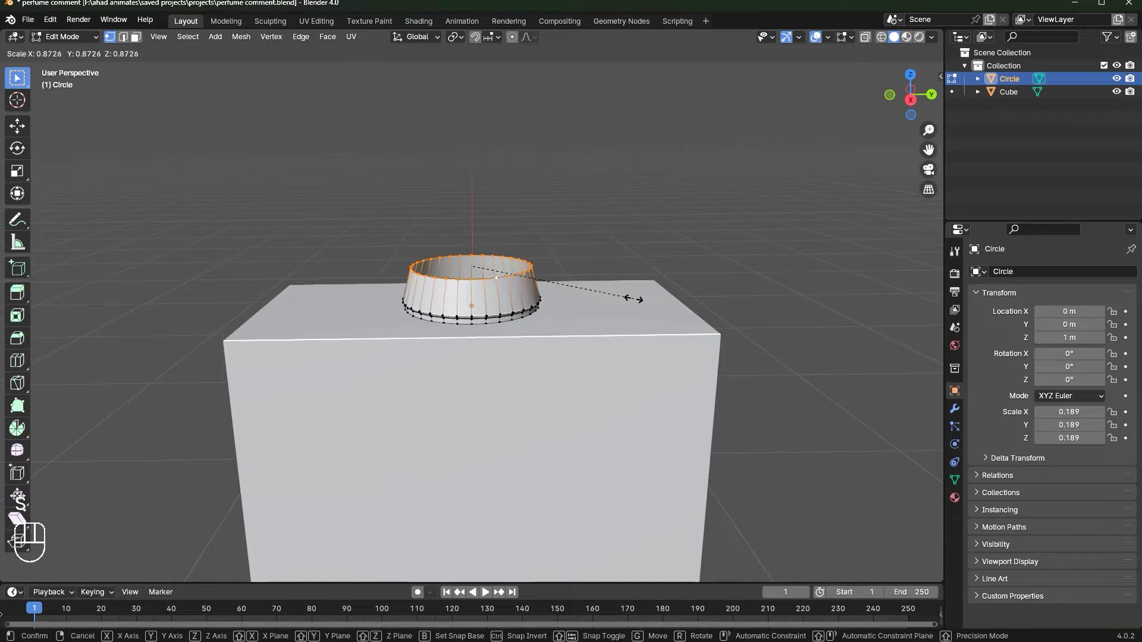
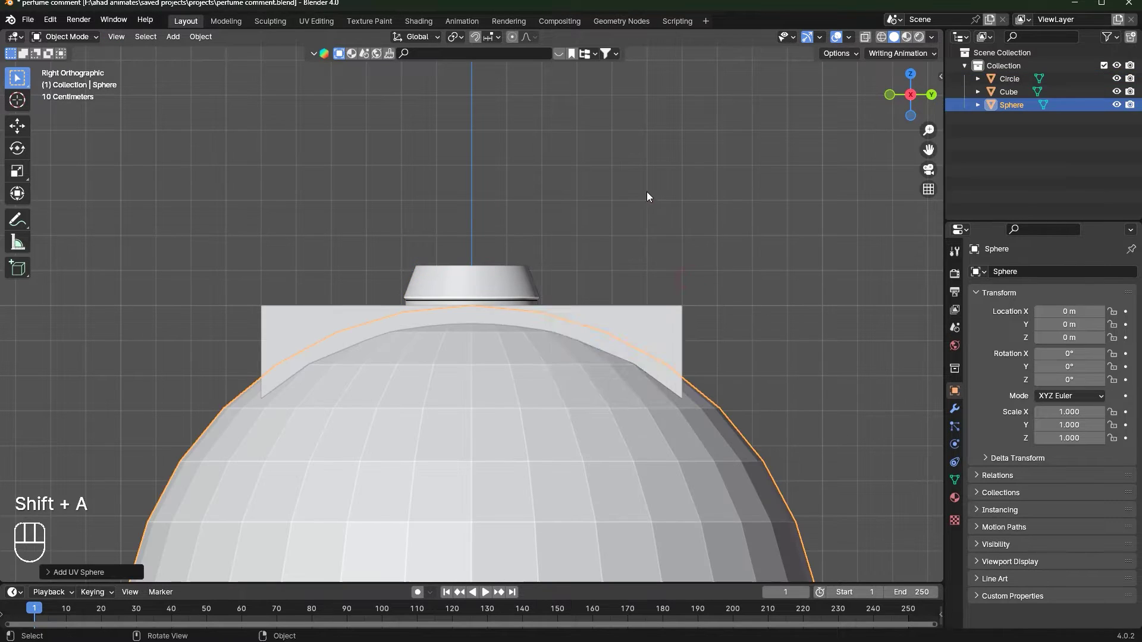
Scale the UV Sphere down to about 0.316 and start lifting it along Z.
{"action": "left_click_drag", "start_coordinate": [651, 195], "coordinate": [701, 272]}
{"action": "key", "text": "a"}
{"action": "left_click", "coordinate": [623, 433]}
{"action": "key", "text": "s"}
{"action": "left_click", "coordinate": [566, 544]}
{"action": "key", "text": "g"}
{"action": "key", "text": "z"}
{"action": "key", "text": "s"}
{"action": "left_click", "coordinate": [710, 267]}
Seat the sphere on the neck at about 1.38 m as the cap, then select the body for editing.
{"action": "key", "text": "g"}
{"action": "key", "text": "z"}
{"action": "left_click", "coordinate": [718, 258]}
{"action": "key", "text": "s"}
{"action": "left_click", "coordinate": [674, 260]}
{"action": "key", "text": "g"}
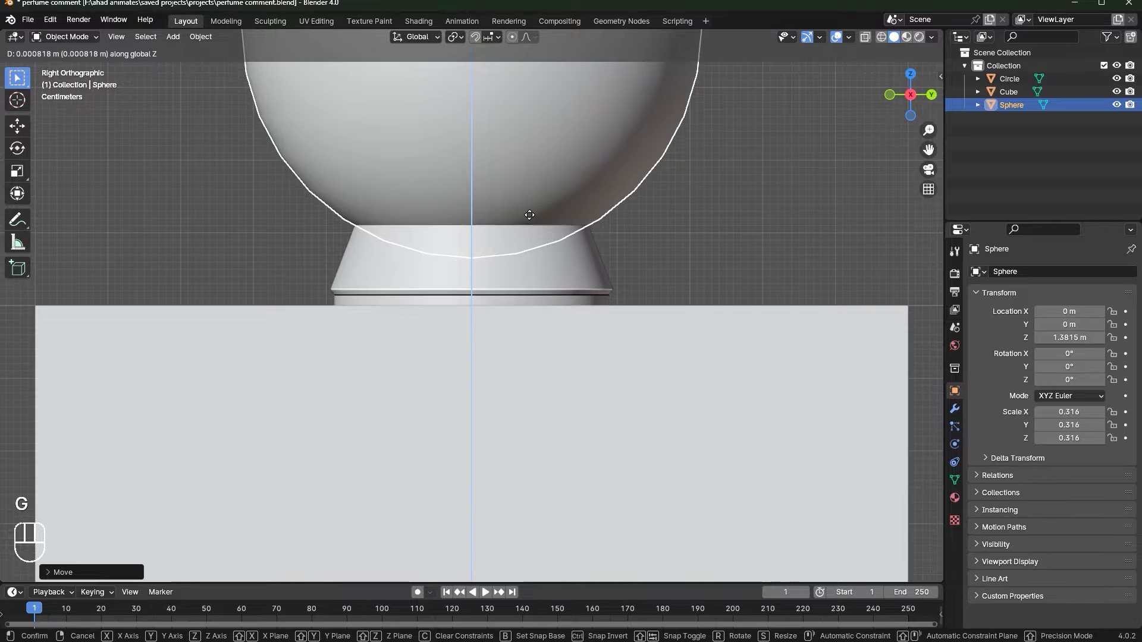
{"action": "left_click", "coordinate": [529, 216]}
{"action": "left_click", "coordinate": [520, 493]}
{"action": "key", "text": "Tab"}
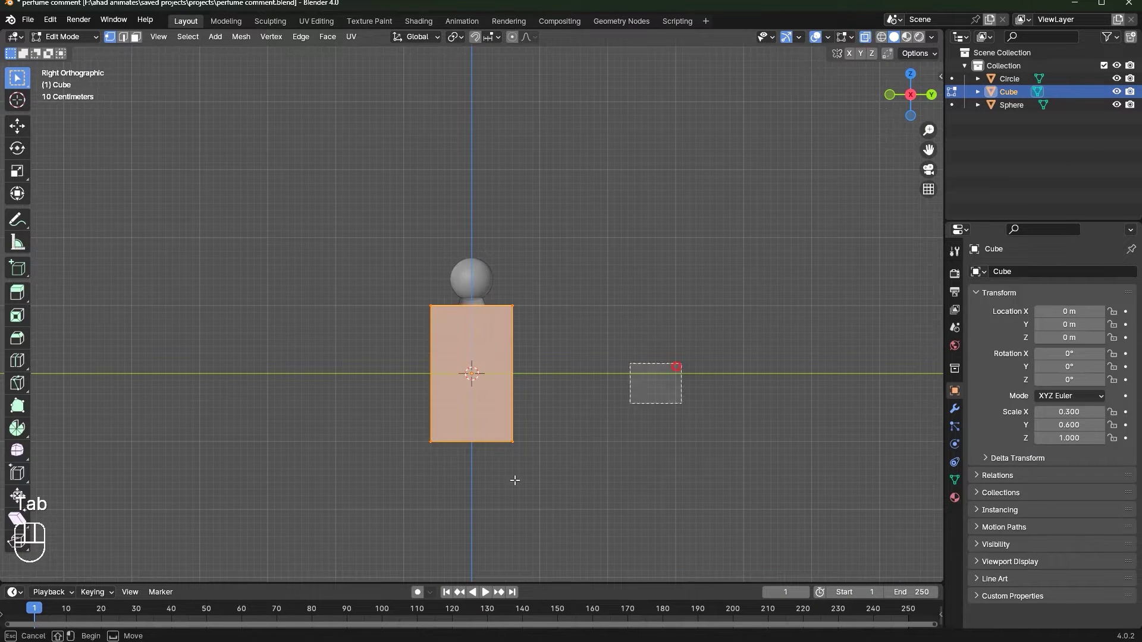
Raise the body mesh 0.5 along Z and narrow it to 0.9 along Y.
{"action": "key", "text": "g"}
{"action": "key", "text": "z"}
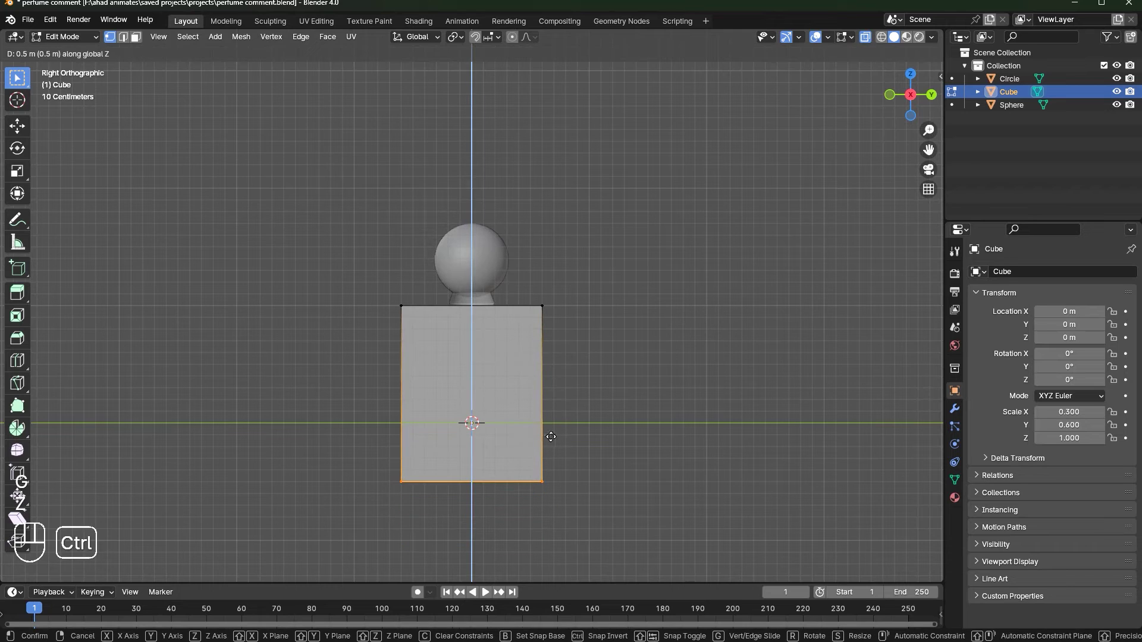
{"action": "left_click", "coordinate": [552, 433]}
{"action": "key", "text": "a"}
{"action": "key", "text": "s"}
{"action": "key", "text": "y"}
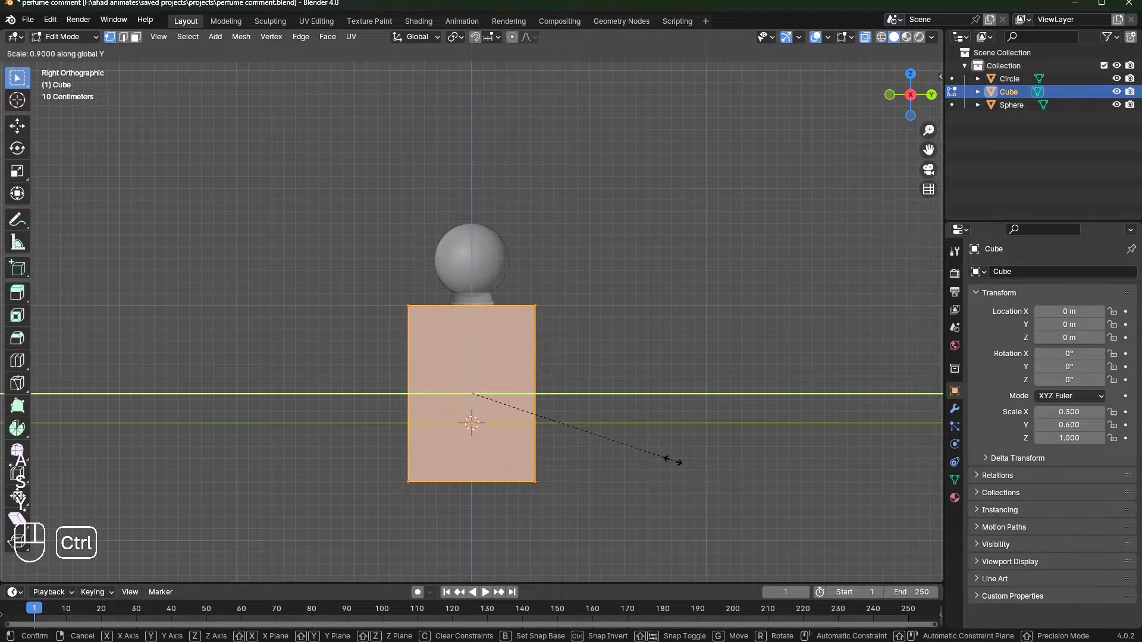
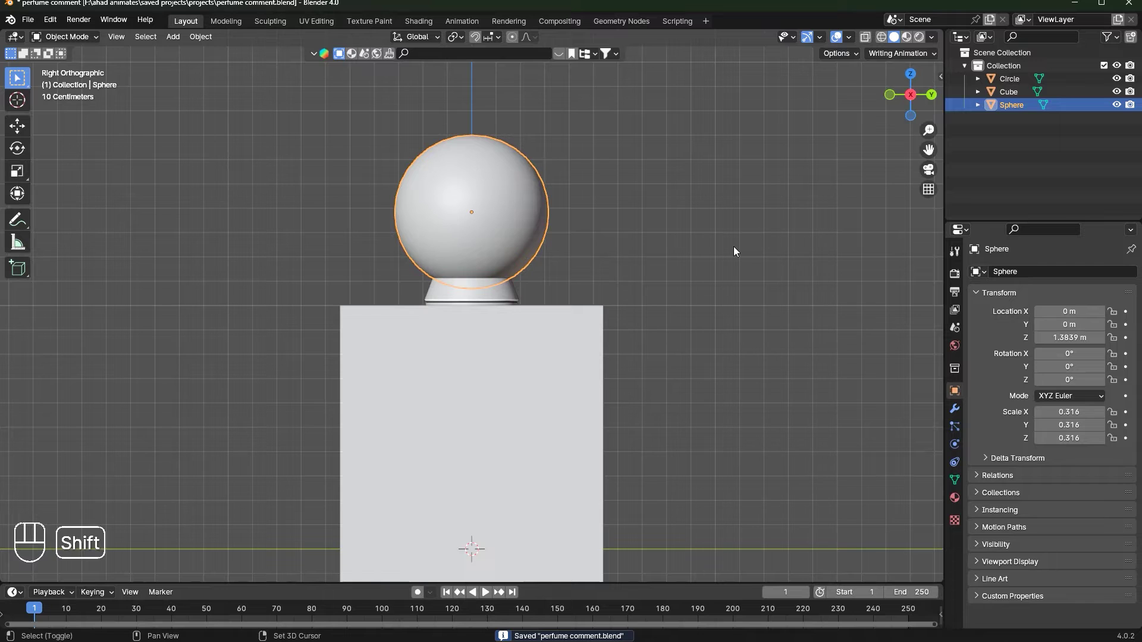
Duplicate the cap sphere and adjust its size.
{"action": "key", "text": "shift+d"}
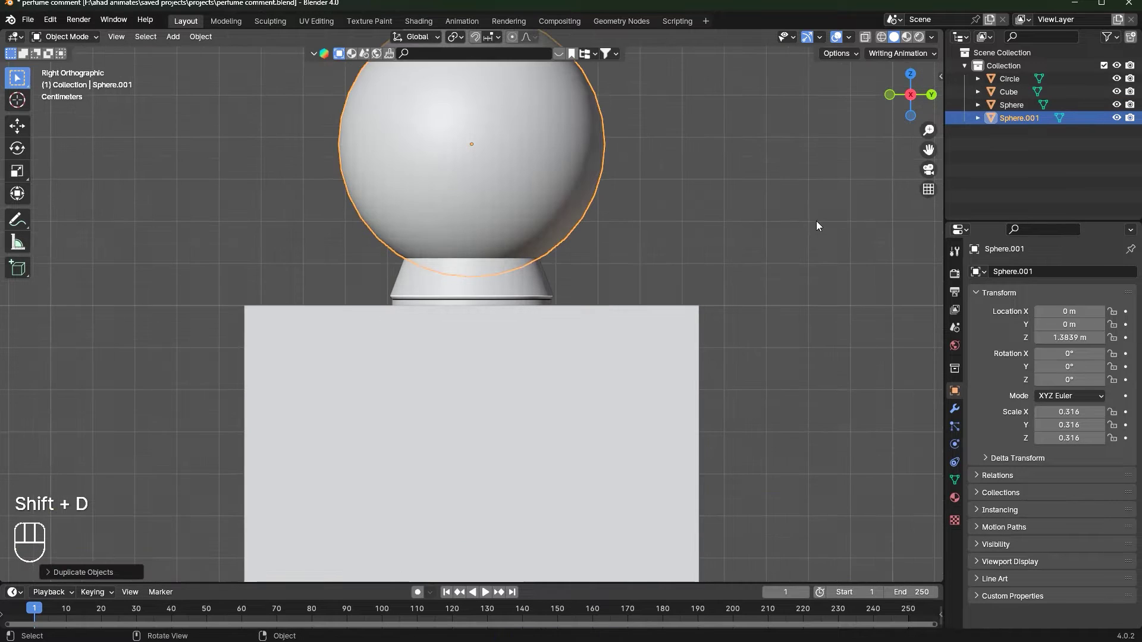
{"action": "key", "text": "s"}
{"action": "double_click", "coordinate": [815, 222]}
{"action": "middle_click", "coordinate": [689, 269]}
{"action": "key", "text": "s"}
{"action": "middle_click", "coordinate": [567, 274]}
Apply the body's scale and bevel its edges into softly rounded corners.
{"action": "left_click", "coordinate": [508, 355]}
{"action": "left_click_drag", "start_coordinate": [440, 327], "coordinate": [513, 279]}
{"action": "key", "text": "ctrl+a"}
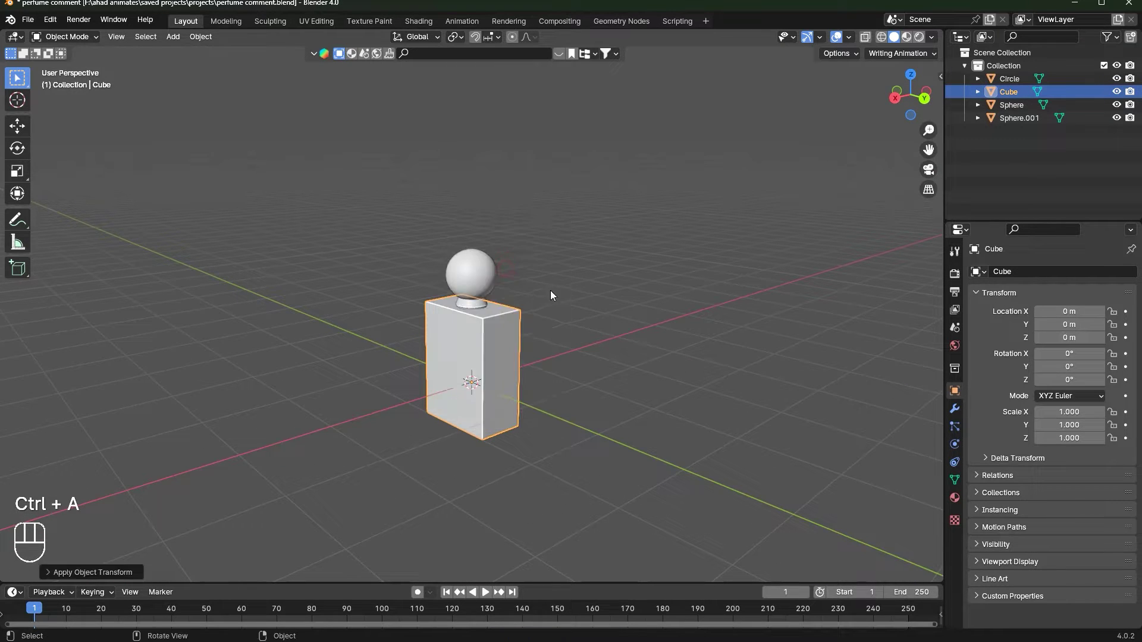
{"action": "left_click_drag", "start_coordinate": [545, 329], "coordinate": [553, 326]}
{"action": "key", "text": "Tab"}
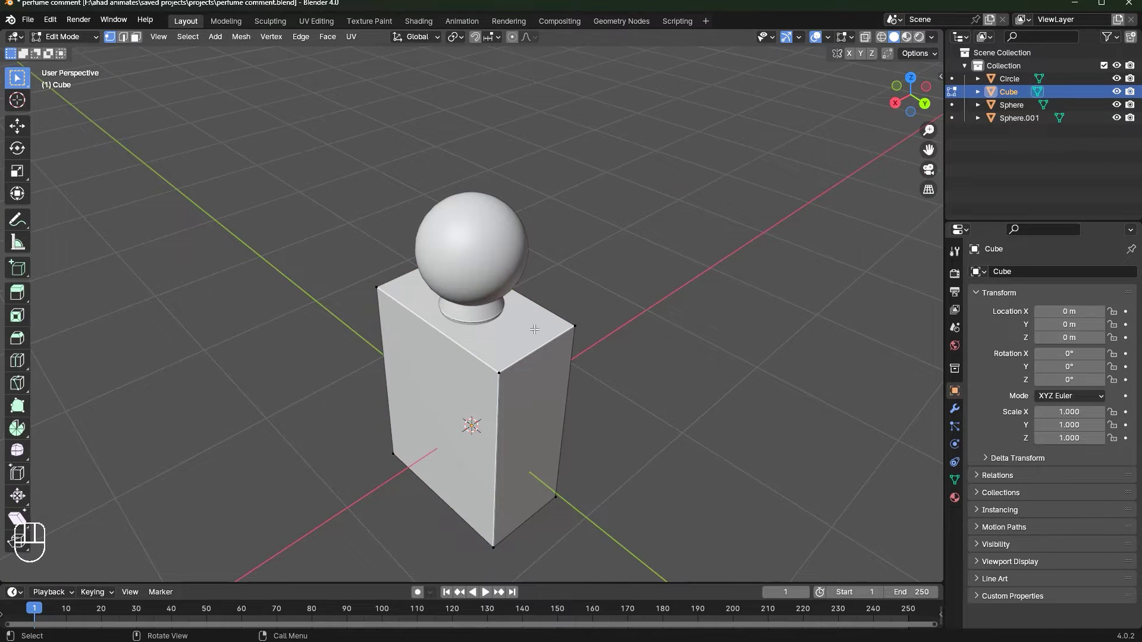
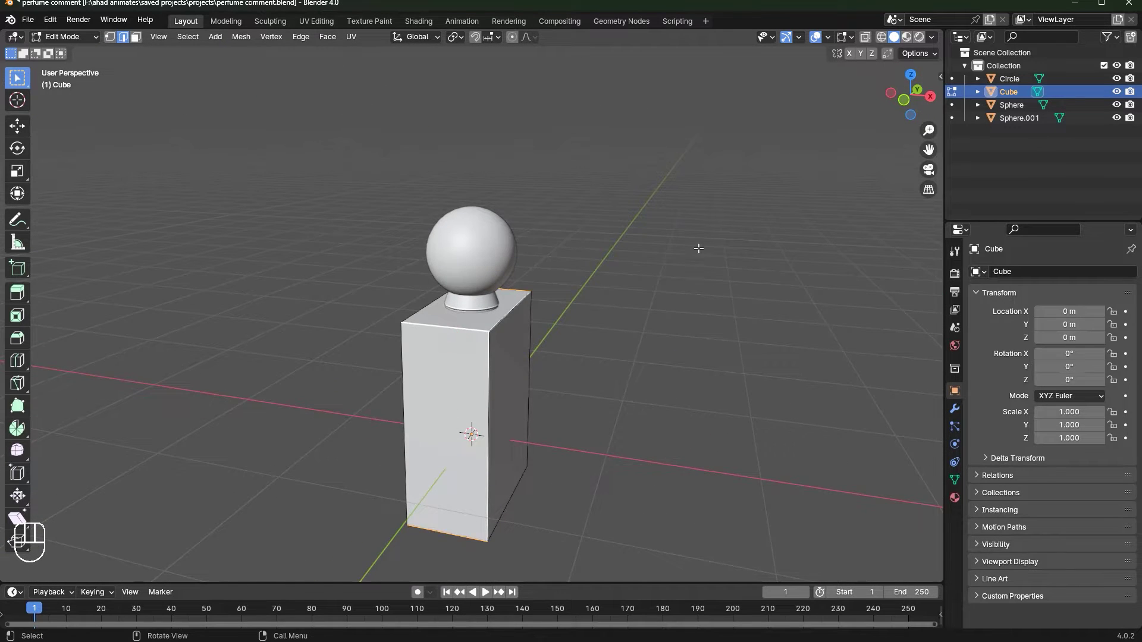
{"action": "key", "text": "ctrl+b"}
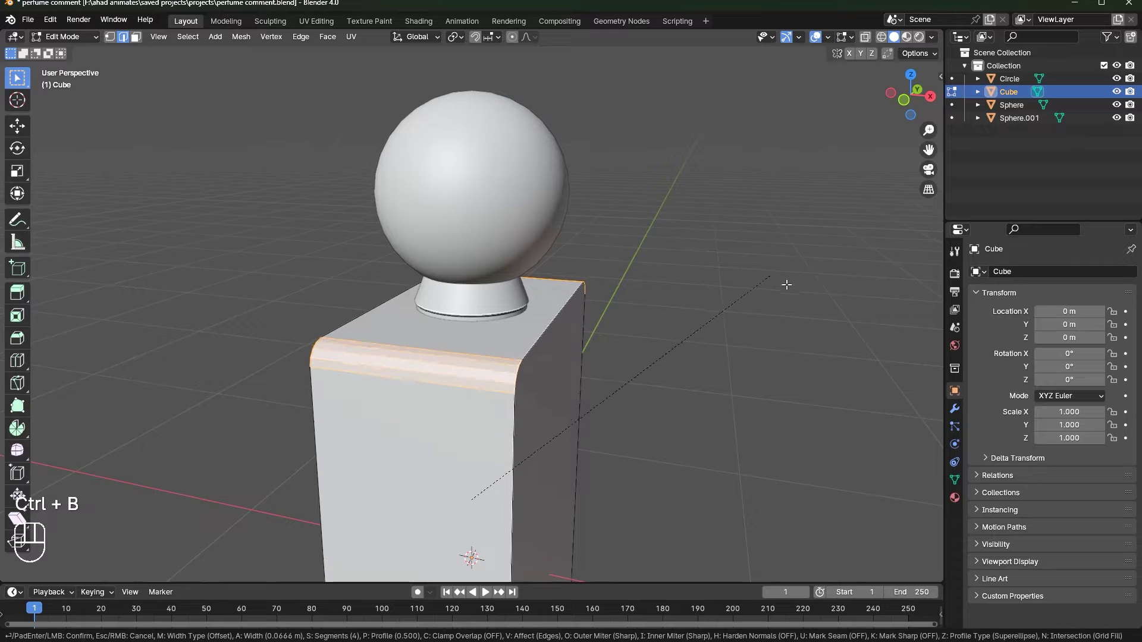
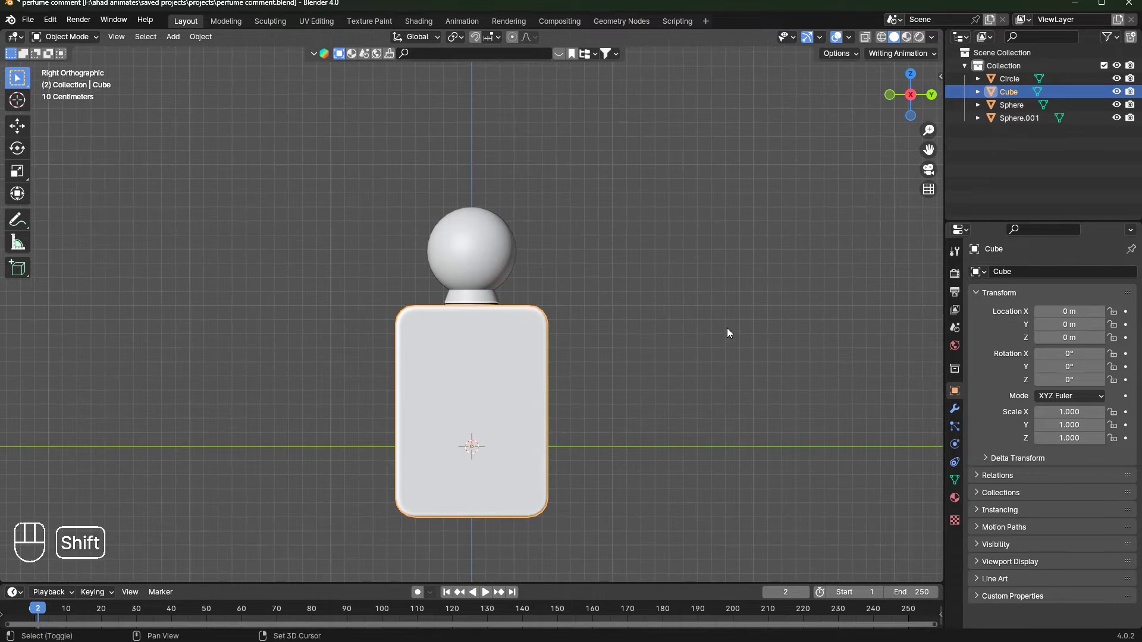
Duplicate the body, scale the copy to 0.923 and raise it slightly along Z.
{"action": "key", "text": "shift+d"}
{"action": "key", "text": "s"}
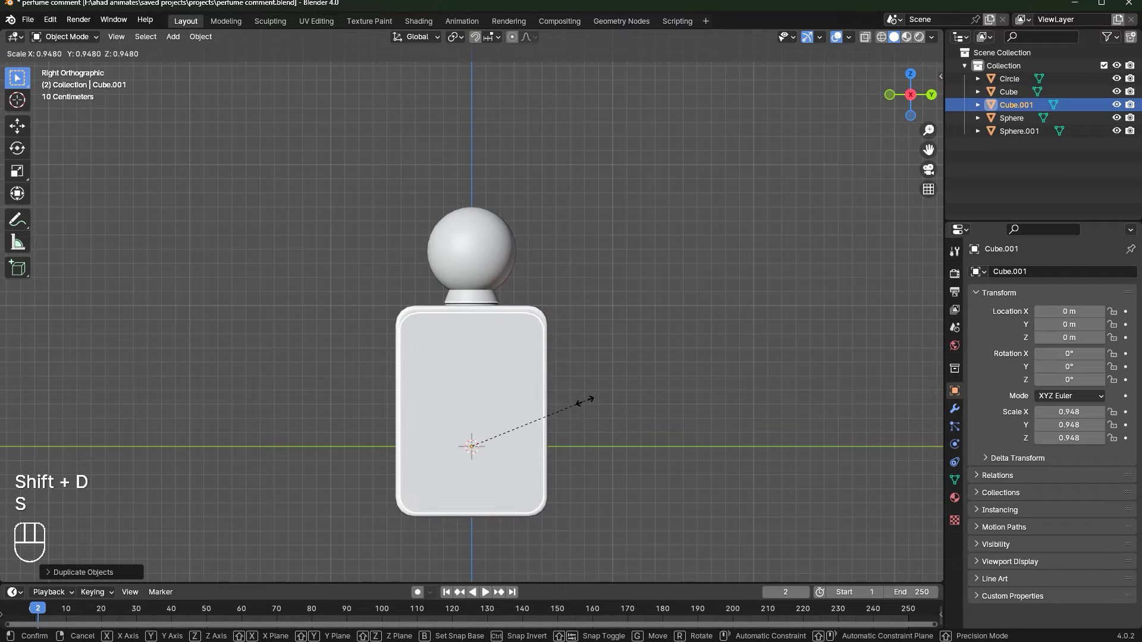
{"action": "left_click_drag", "start_coordinate": [585, 402], "coordinate": [621, 407]}
{"action": "key", "text": "g"}
{"action": "key", "text": "z"}
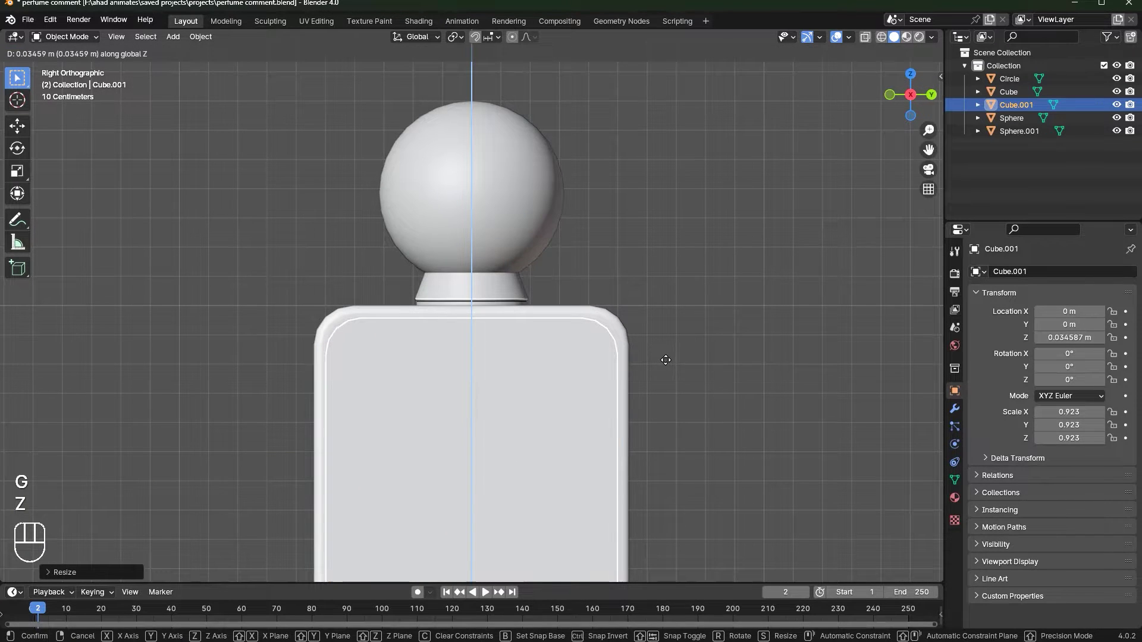
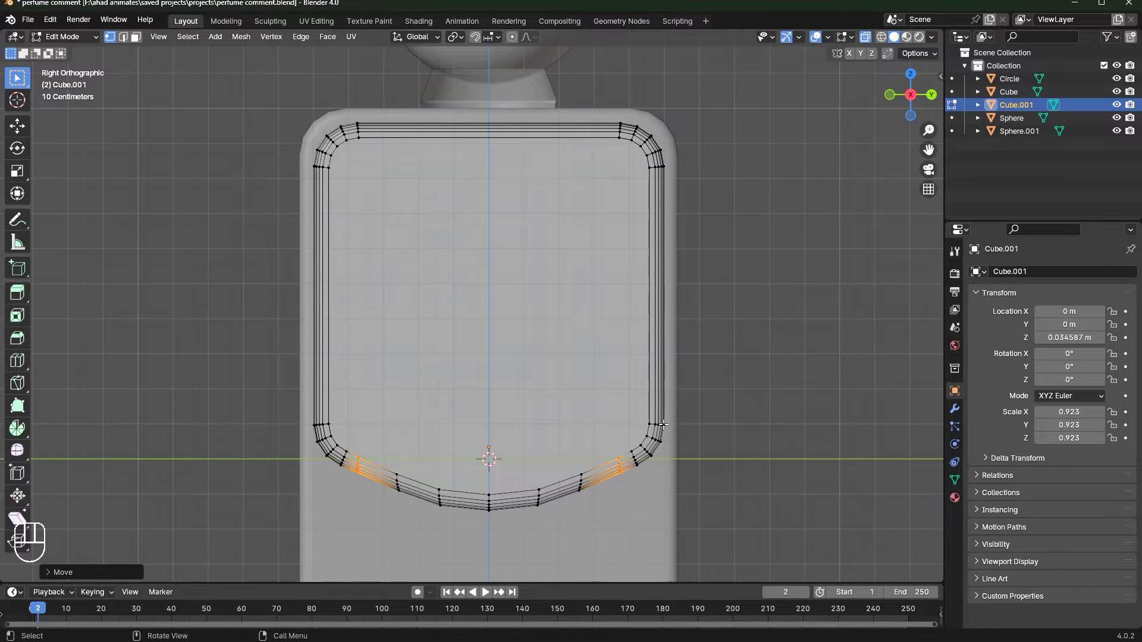
Finish shaping the front panel's pointed lower edge and save the file.
{"action": "key", "text": "Tab"}
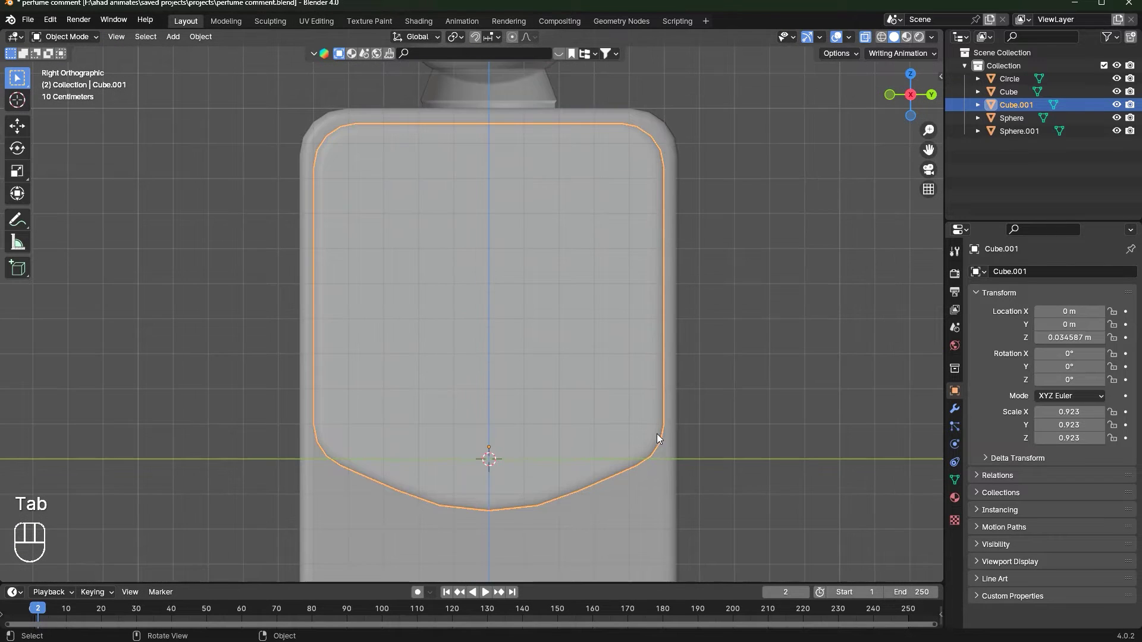
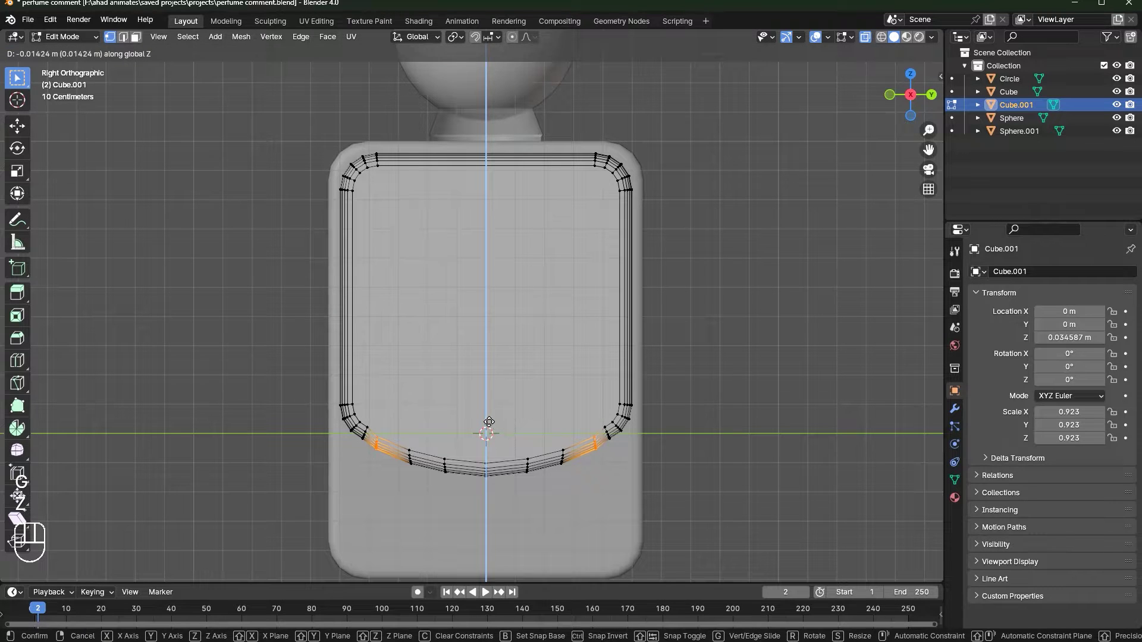
{"action": "key", "text": "z"}
{"action": "key", "text": "Tab"}
{"action": "left_click", "coordinate": [769, 325]}
{"action": "left_click_drag", "start_coordinate": [567, 400], "coordinate": [620, 371]}
{"action": "left_click", "coordinate": [906, 95]}
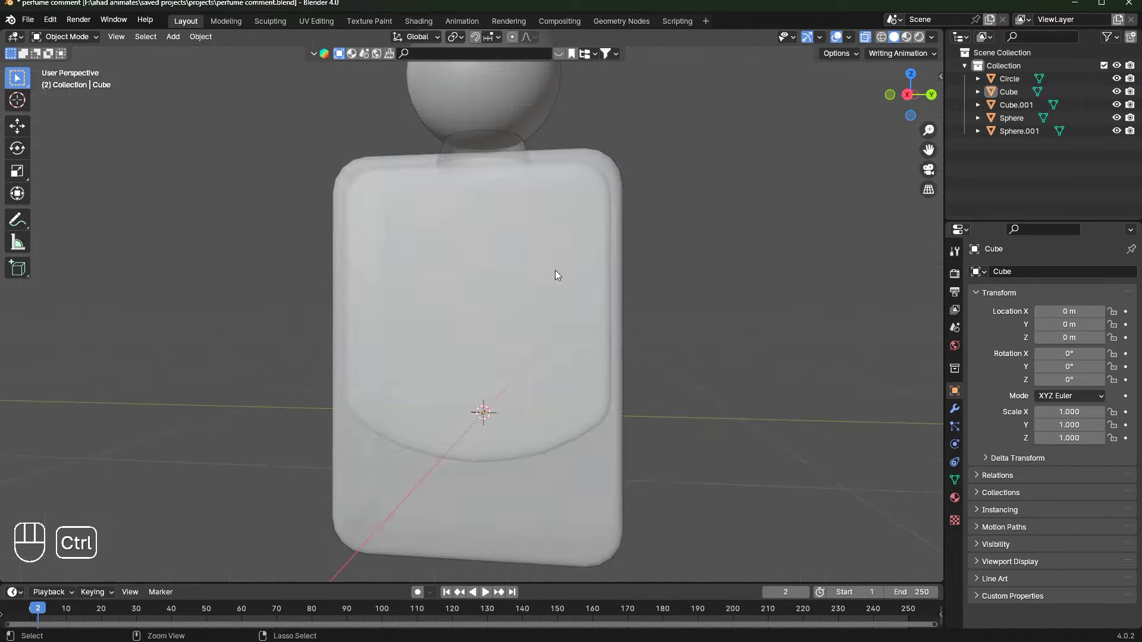
{"action": "key", "text": "ctrl+s"}
{"action": "left_click_drag", "start_coordinate": [602, 180], "coordinate": [524, 215]}
{"action": "left_click", "coordinate": [518, 215]}
{"action": "left_click_drag", "start_coordinate": [518, 216], "coordinate": [872, 122]}
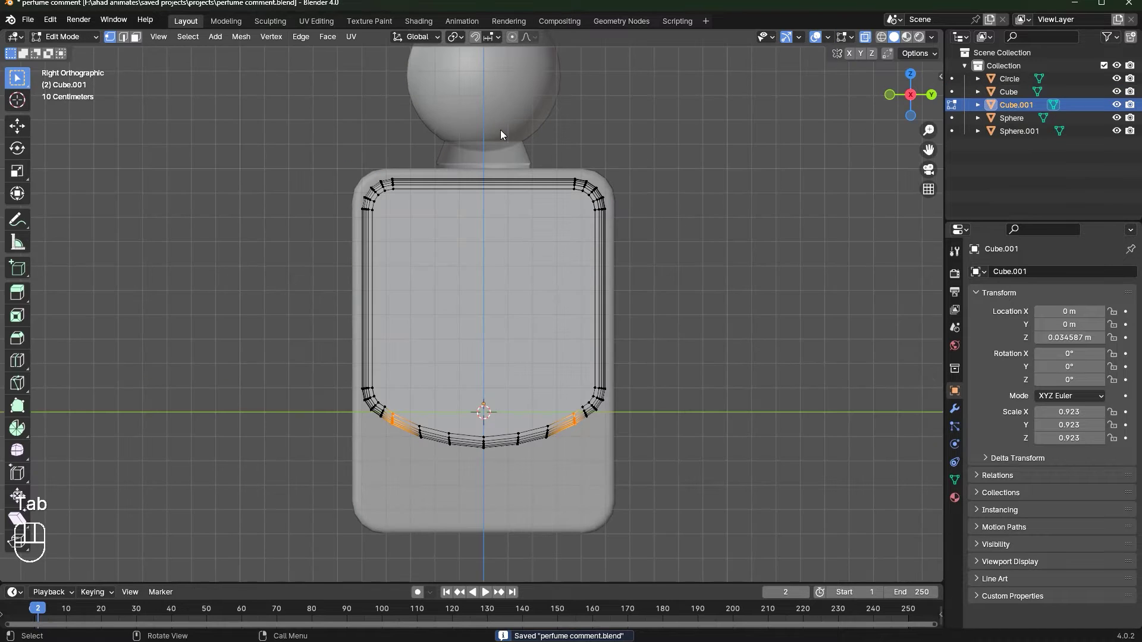
Move the panel's top edge loop up along Z and bevel it into a rounded top edge.
{"action": "key", "text": "ctrl+Tab"}
{"action": "key", "text": "ctrl+e"}
{"action": "key", "text": "ctrl+r"}
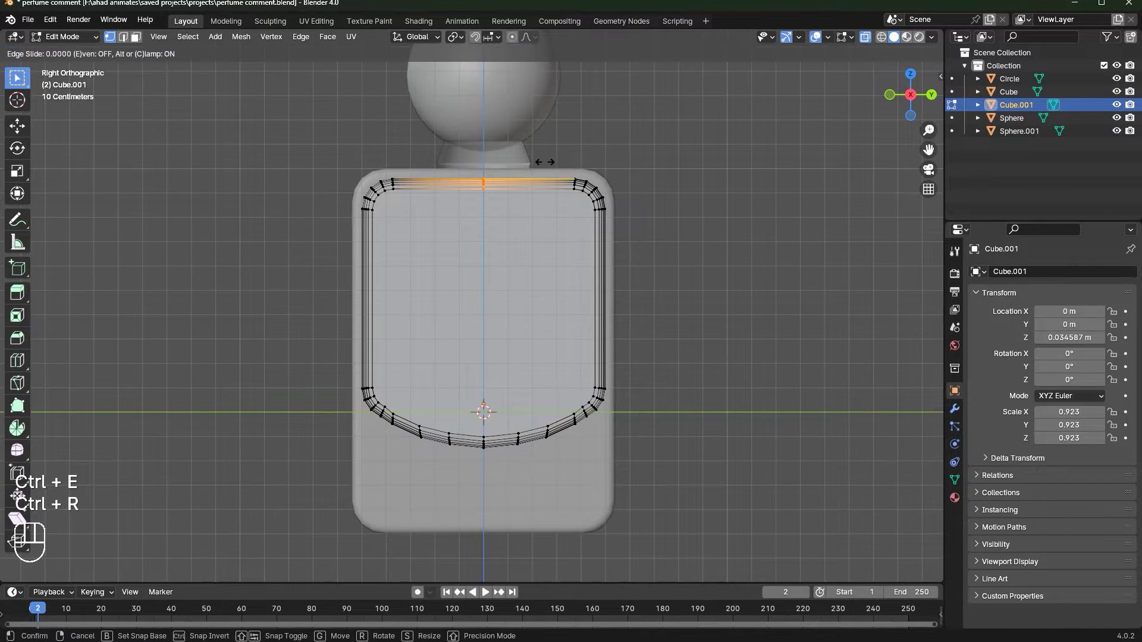
{"action": "key", "text": "g"}
{"action": "key", "text": "z"}
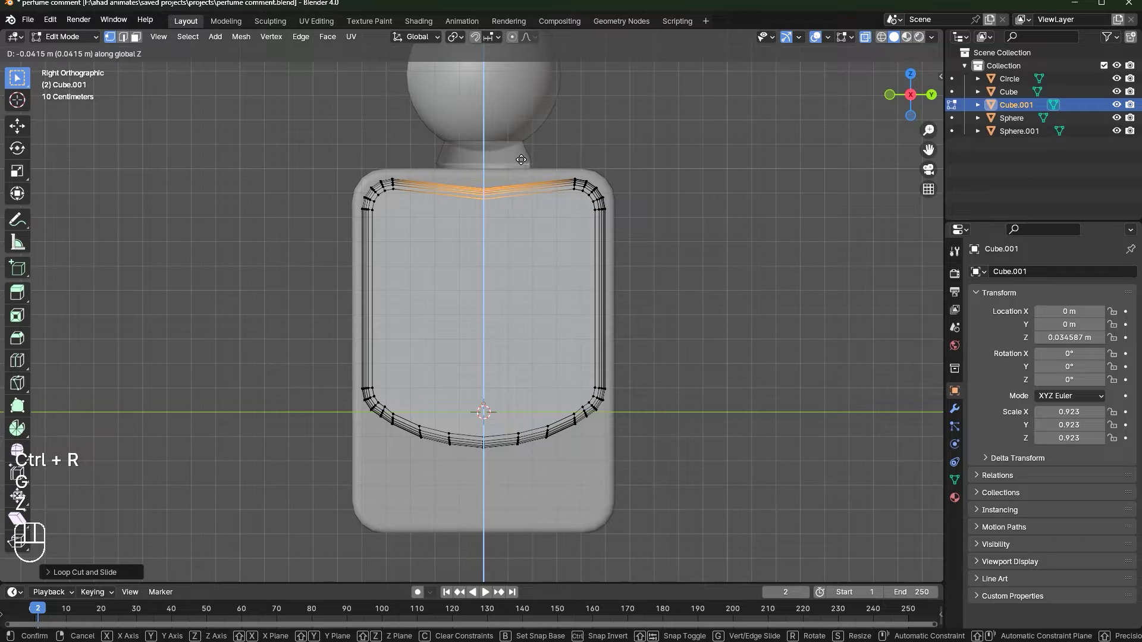
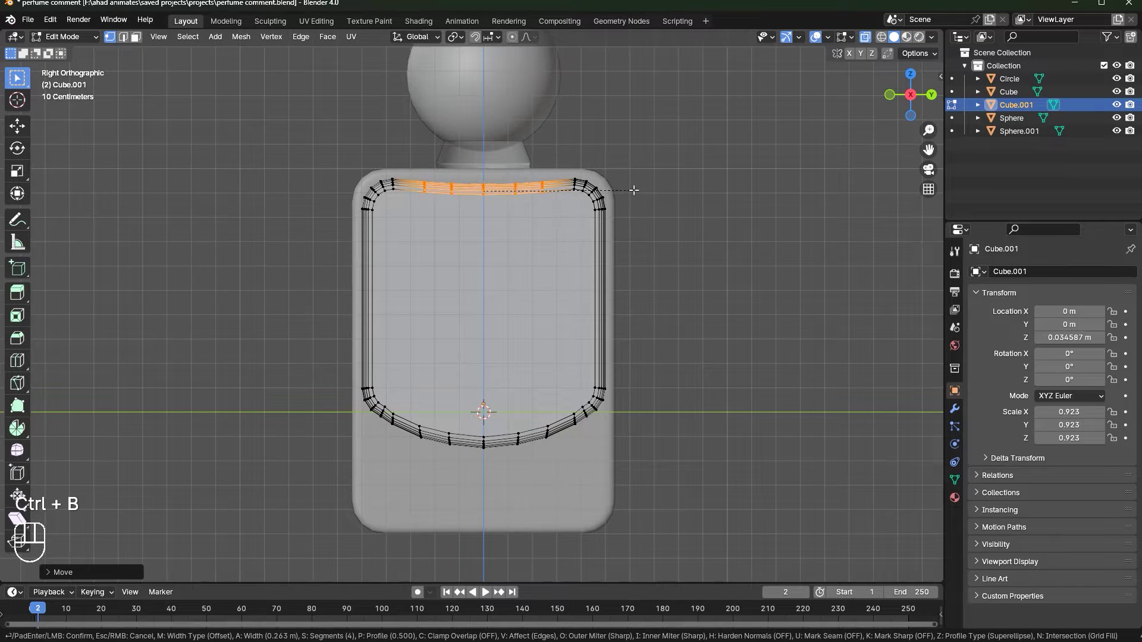
{"action": "key", "text": "Tab"}
{"action": "left_click", "coordinate": [725, 186]}
{"action": "key", "text": "ctrl+s"}
{"action": "middle_click", "coordinate": [666, 193]}
Bring up the Add menu to insert a Bezier curve for the wavy wire.
{"action": "key", "text": "shift+a"}
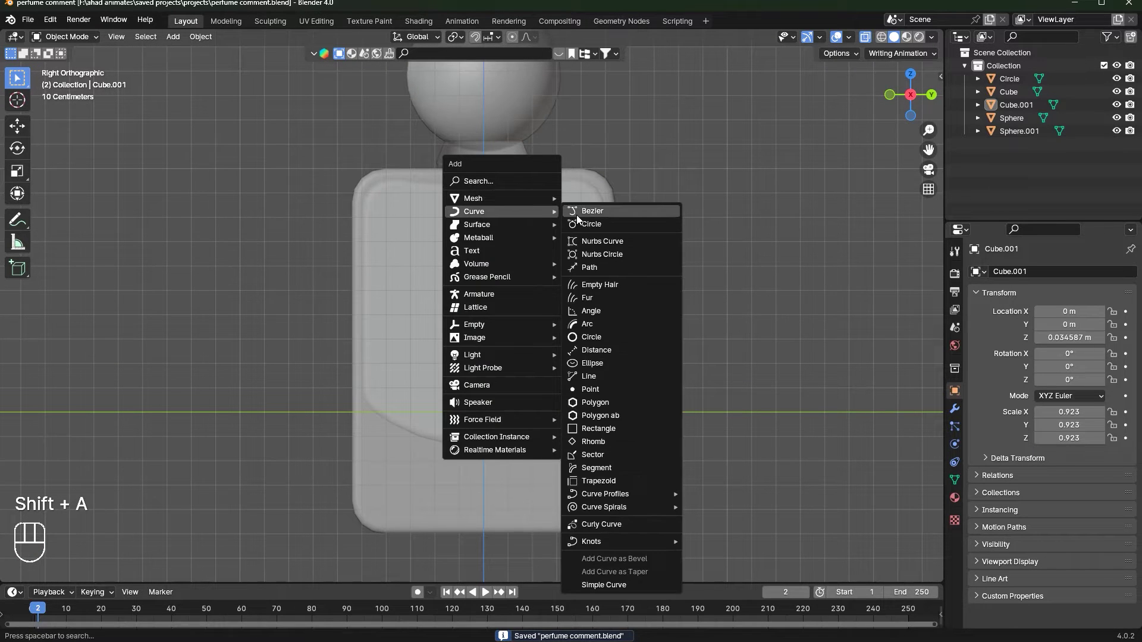
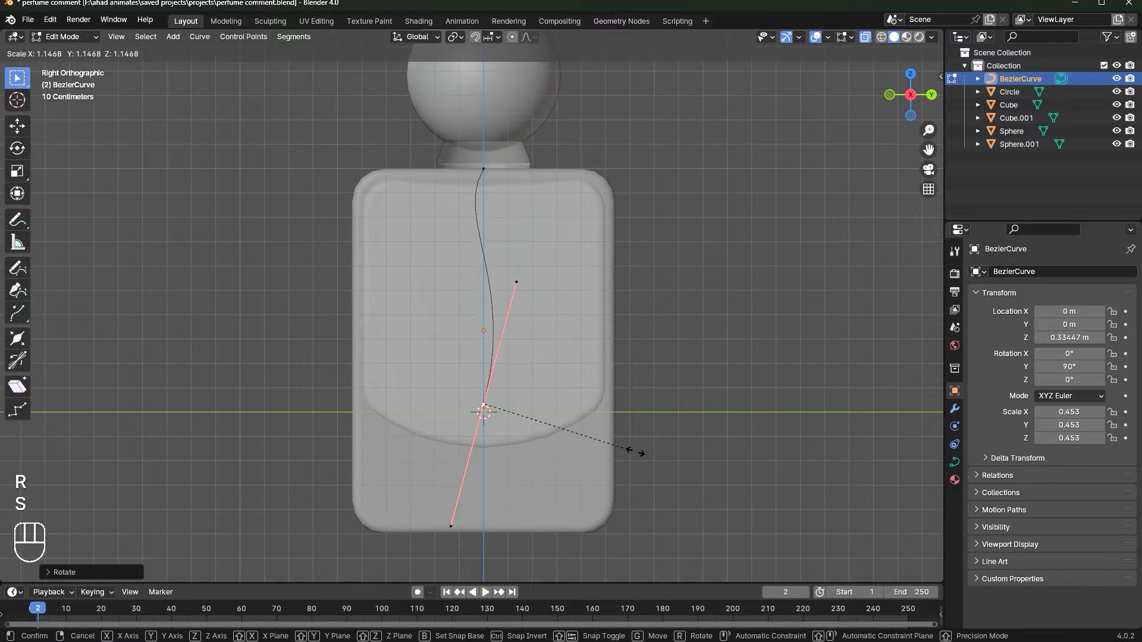
Give the wavy curve a Geometry Bevel depth of 0.02 m so it becomes a round wire.
{"action": "key", "text": "Tab"}
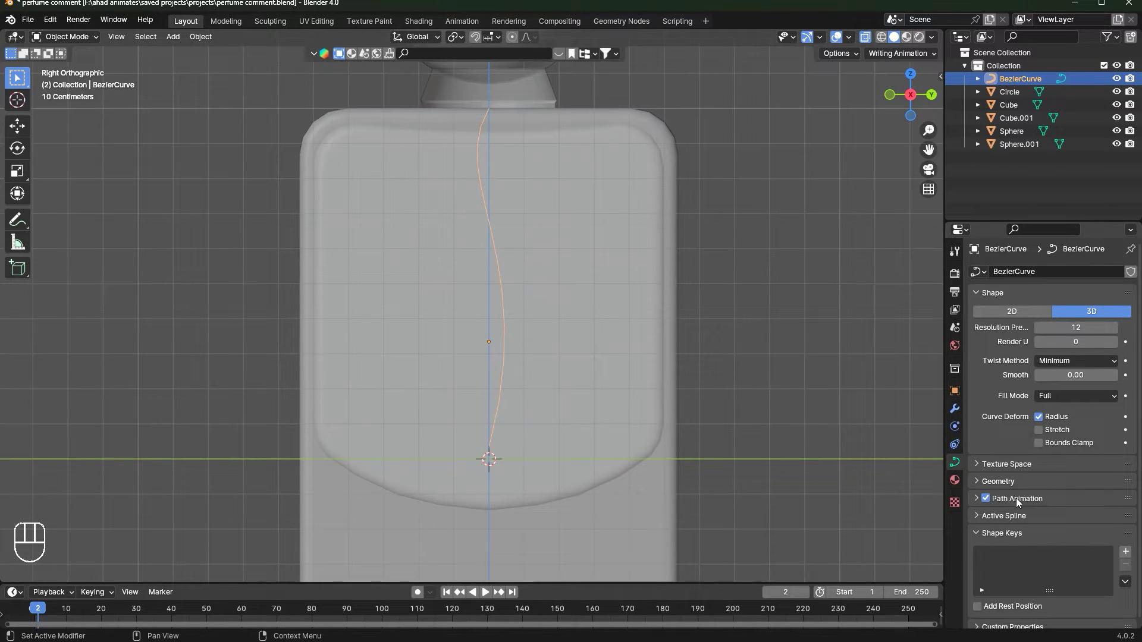
{"action": "left_click", "coordinate": [998, 484]}
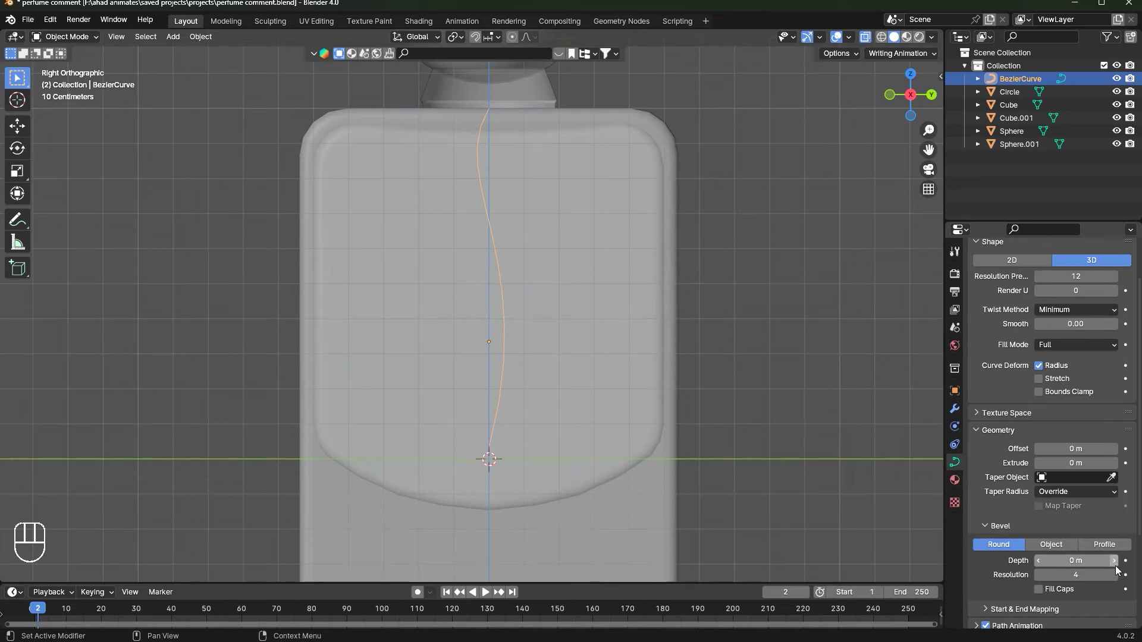
{"action": "left_click", "coordinate": [1117, 568]}
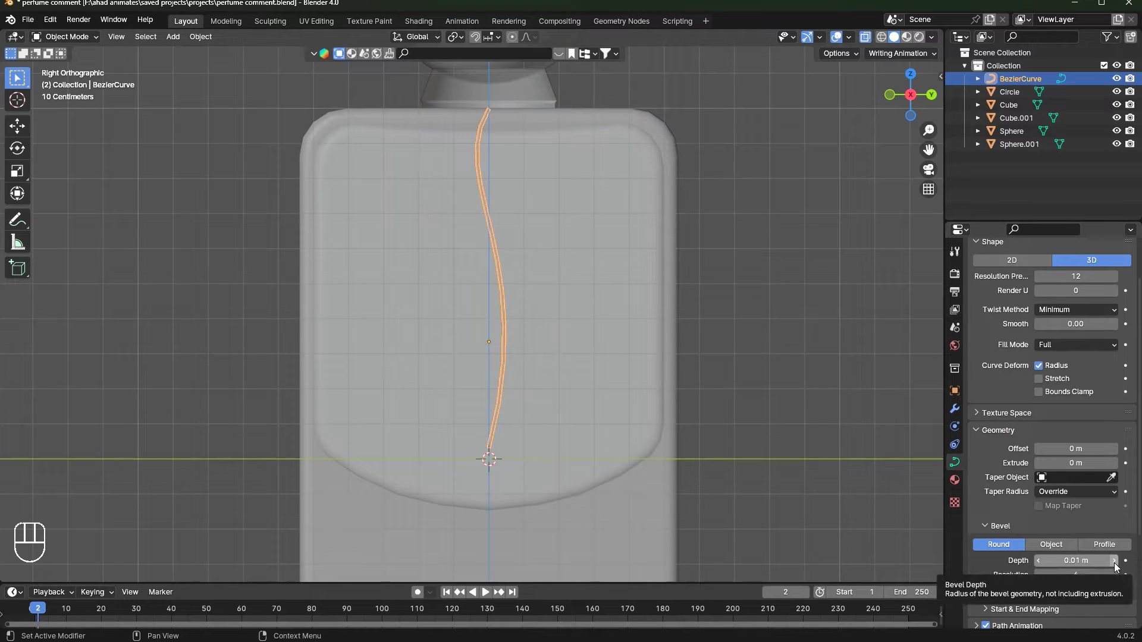
{"action": "left_click", "coordinate": [1116, 566]}
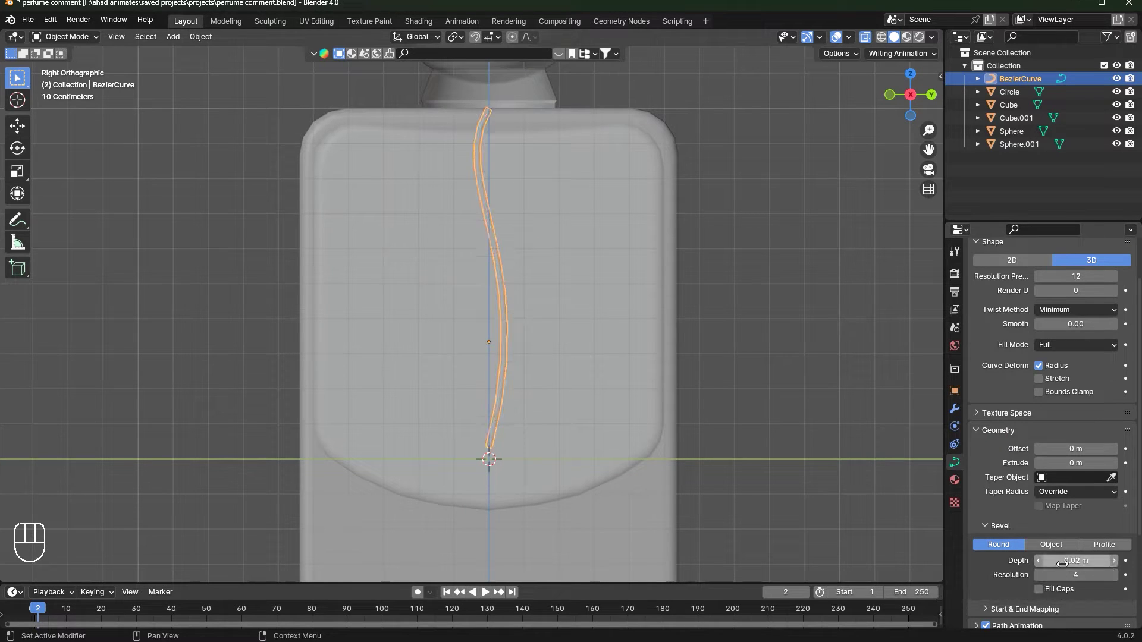
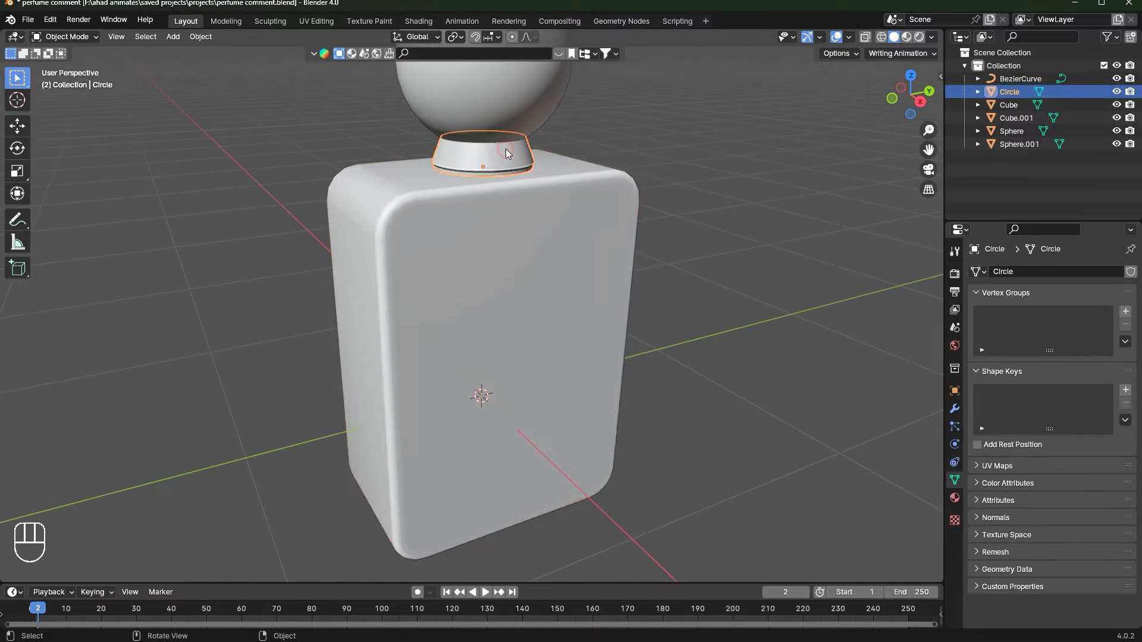
Select the neck ring and enter Edit Mode to enlarge its vertices slightly.
{"action": "left_click_drag", "start_coordinate": [569, 167], "coordinate": [615, 203]}
{"action": "middle_click", "coordinate": [666, 244]}
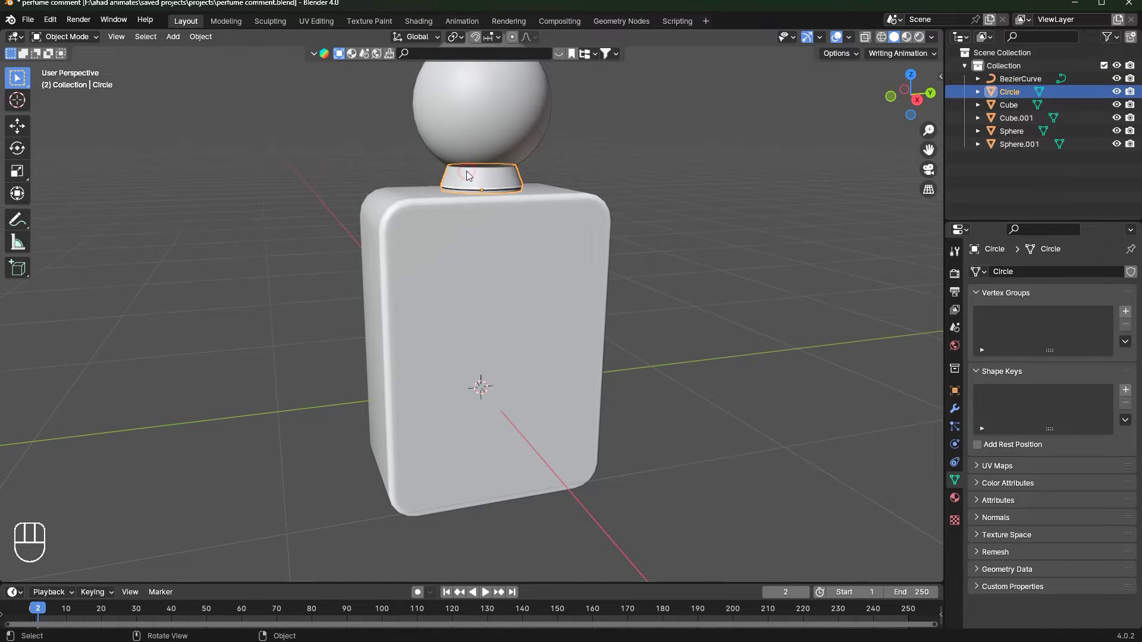
{"action": "middle_click", "coordinate": [495, 182]}
{"action": "key", "text": "Tab"}
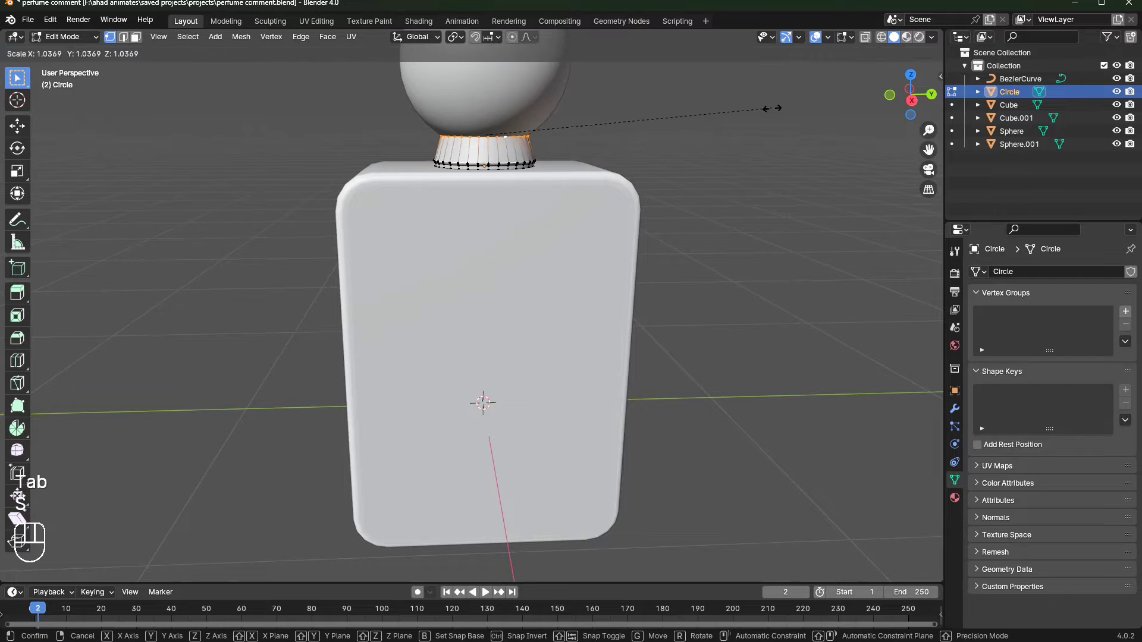
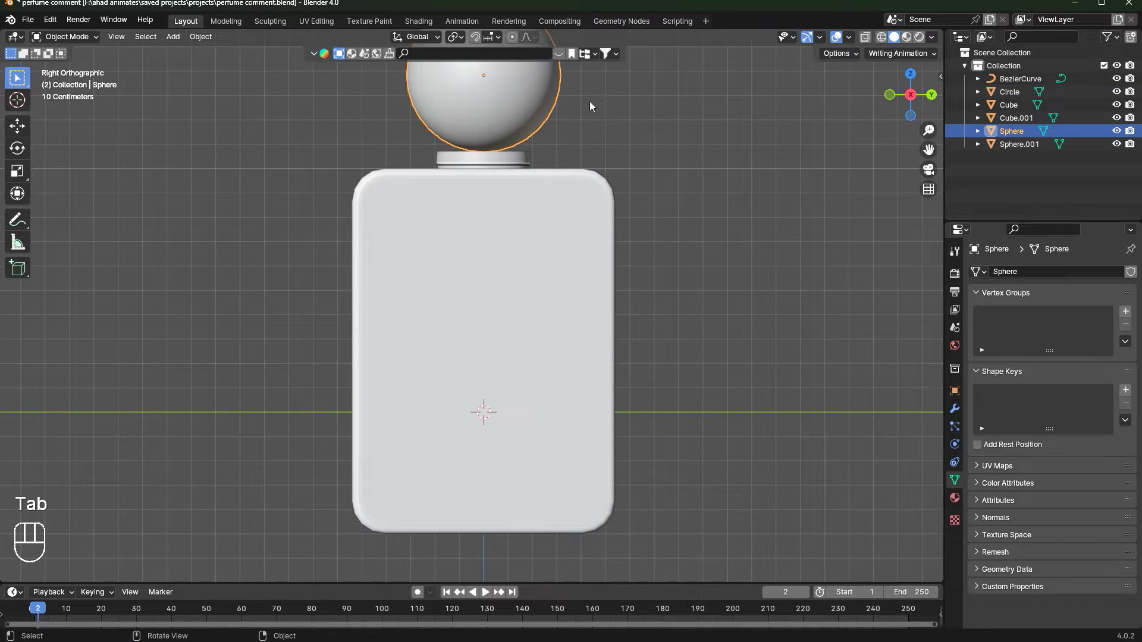
Move the neck ring along Z into place on the bottle and save the file.
{"action": "left_click_drag", "start_coordinate": [525, 101], "coordinate": [516, 93]}
{"action": "key", "text": "KP_Decimal"}
{"action": "key", "text": "g"}
{"action": "key", "text": "z"}
{"action": "left_click", "coordinate": [715, 168]}
{"action": "middle_click", "coordinate": [755, 387]}
{"action": "key", "text": "ctrl+s"}
{"action": "middle_click", "coordinate": [490, 369]}
Add a default Text object to the scene beside the bottle.
{"action": "key", "text": "shift+a"}
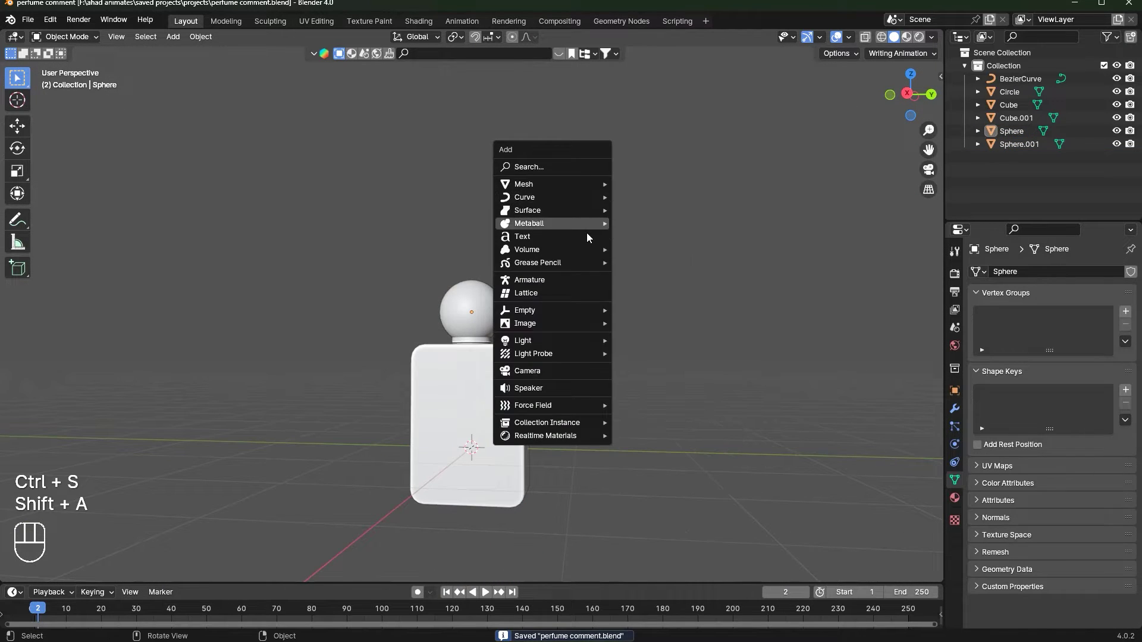
{"action": "key", "text": "r"}
{"action": "key", "text": "r"}
{"action": "key", "text": "z"}
{"action": "key", "text": "9"}
{"action": "key", "text": "0"}
{"action": "left_click", "coordinate": [687, 190]}
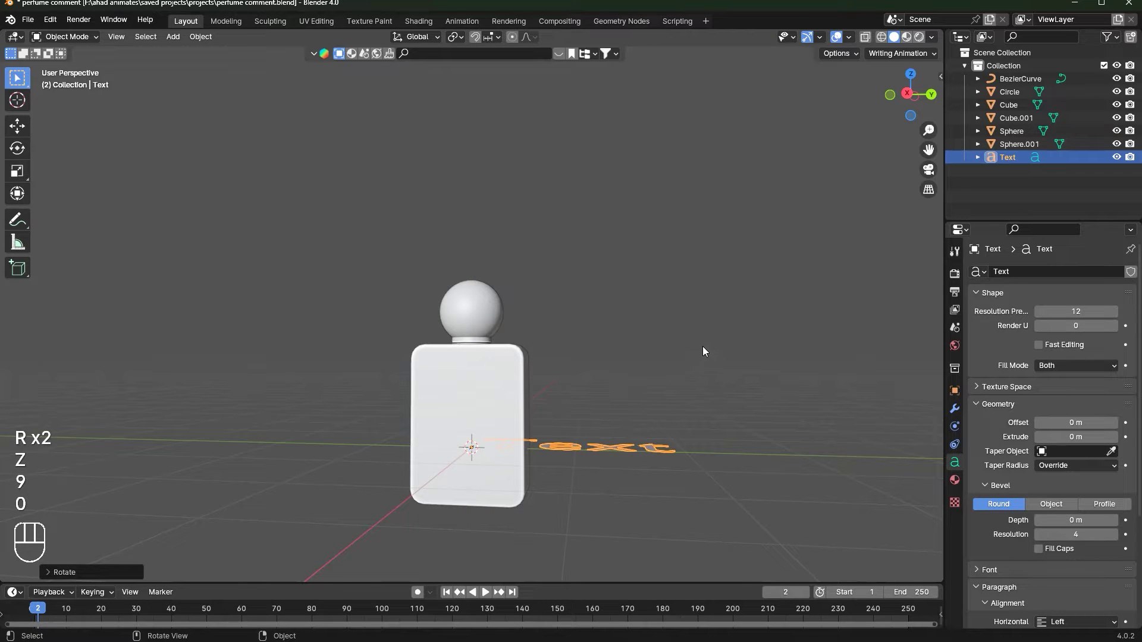
Rotate the text 90 degrees about X so it stands upright and centre its horizontal alignment.
{"action": "key", "text": "r"}
{"action": "key", "text": "9"}
{"action": "key", "text": "0"}
{"action": "left_click", "coordinate": [705, 349]}
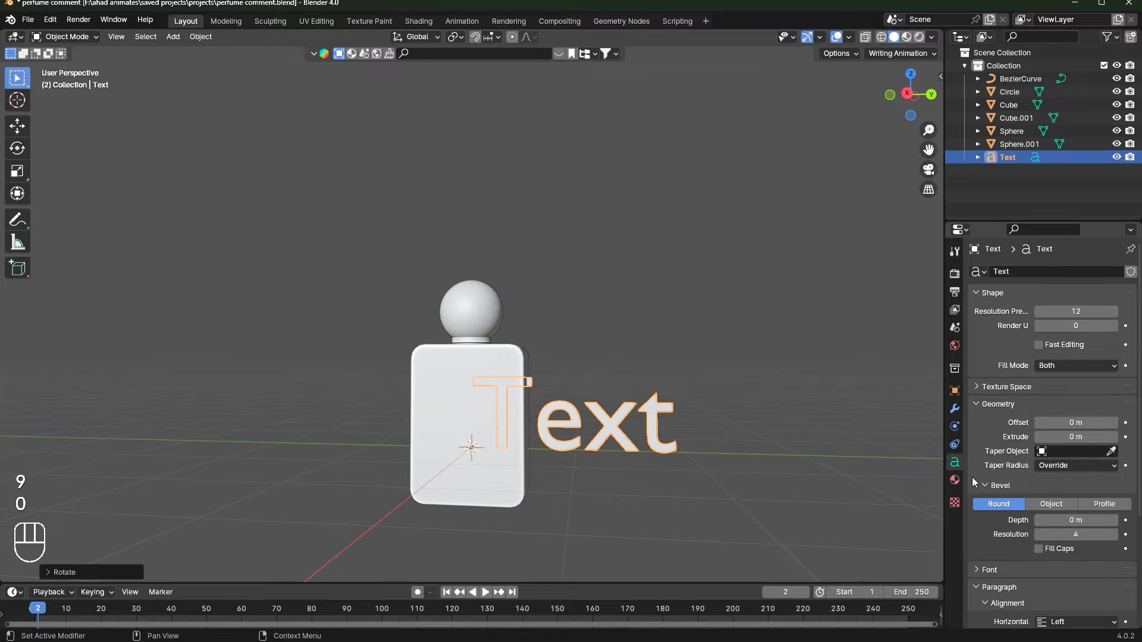
{"action": "left_click", "coordinate": [956, 468]}
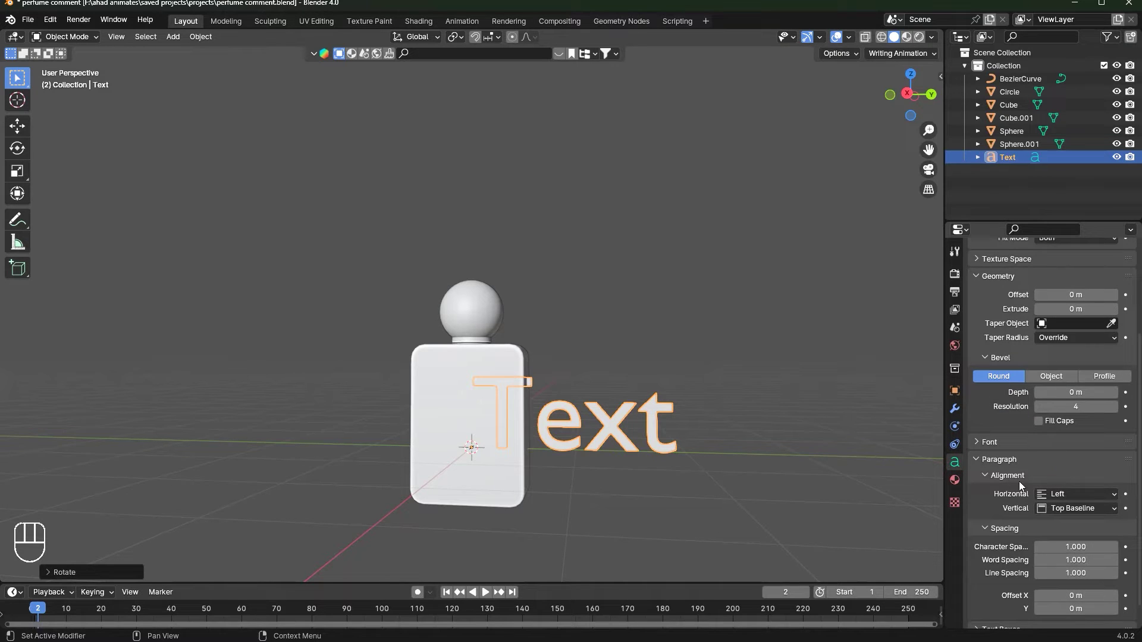
{"action": "left_click_drag", "start_coordinate": [1067, 498], "coordinate": [1076, 522]}
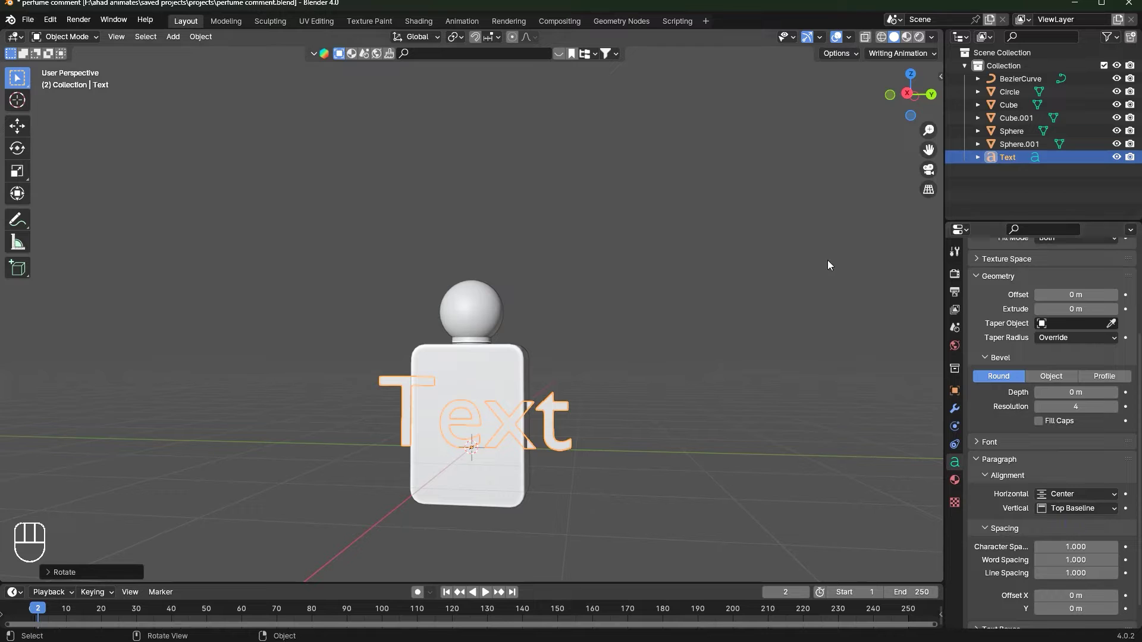
Shift the text toward the bottle front and view it straight on from the back and side.
{"action": "left_click", "coordinate": [929, 100]}
{"action": "key", "text": "g"}
{"action": "left_click", "coordinate": [529, 408]}
{"action": "key", "text": "KP_Decimal"}
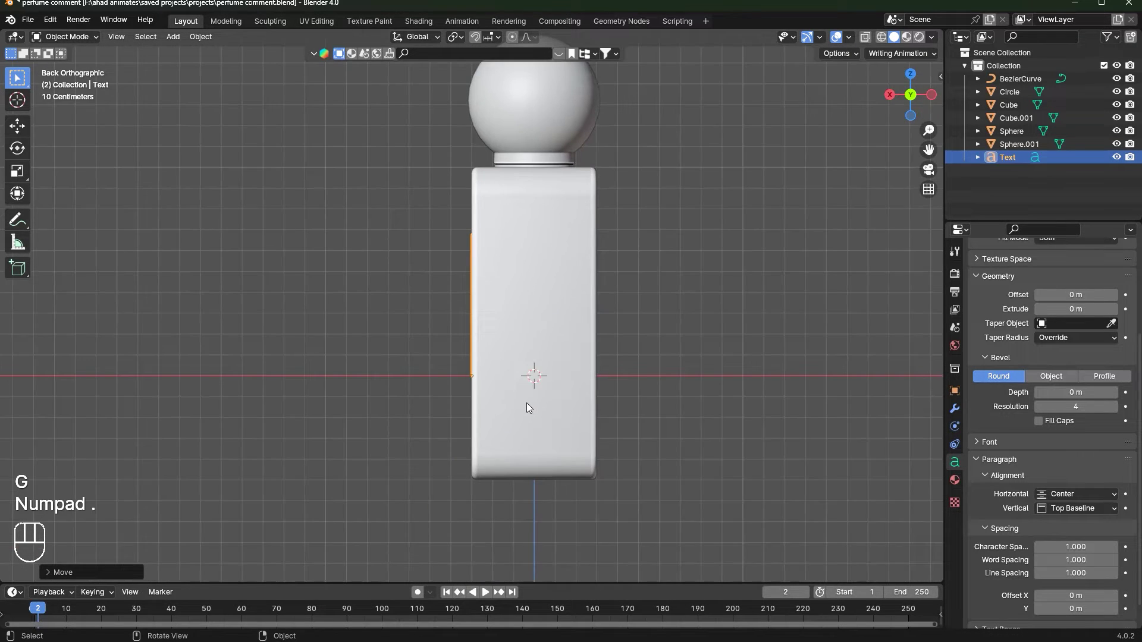
{"action": "middle_click", "coordinate": [866, 317]}
{"action": "left_click", "coordinate": [927, 94]}
{"action": "key", "text": "Tab"}
{"action": "key", "text": "Tab"}
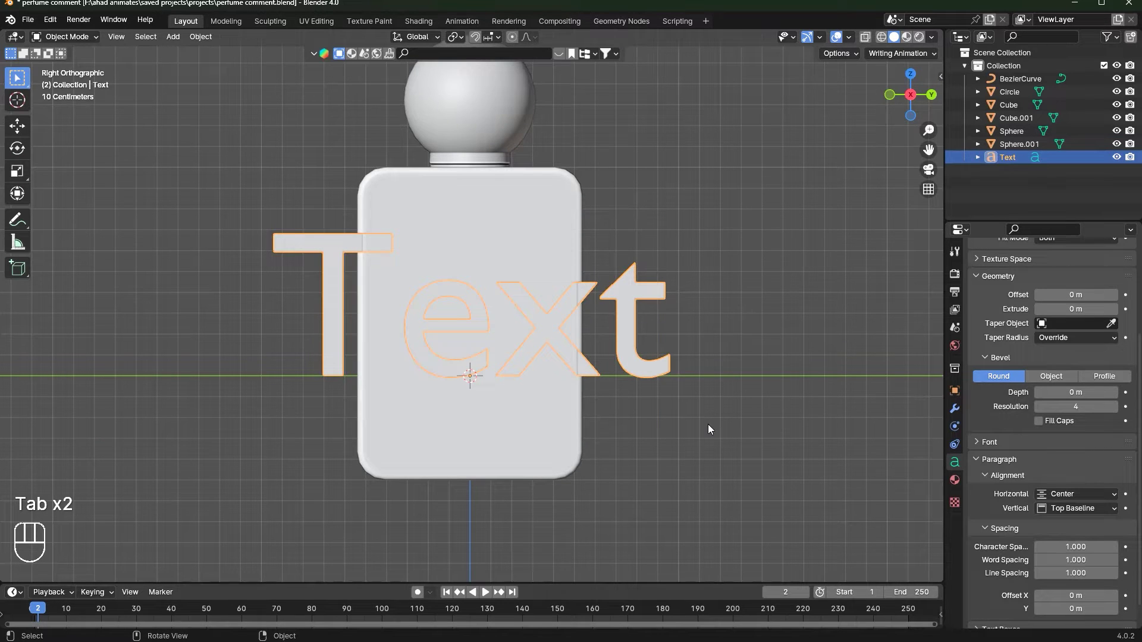
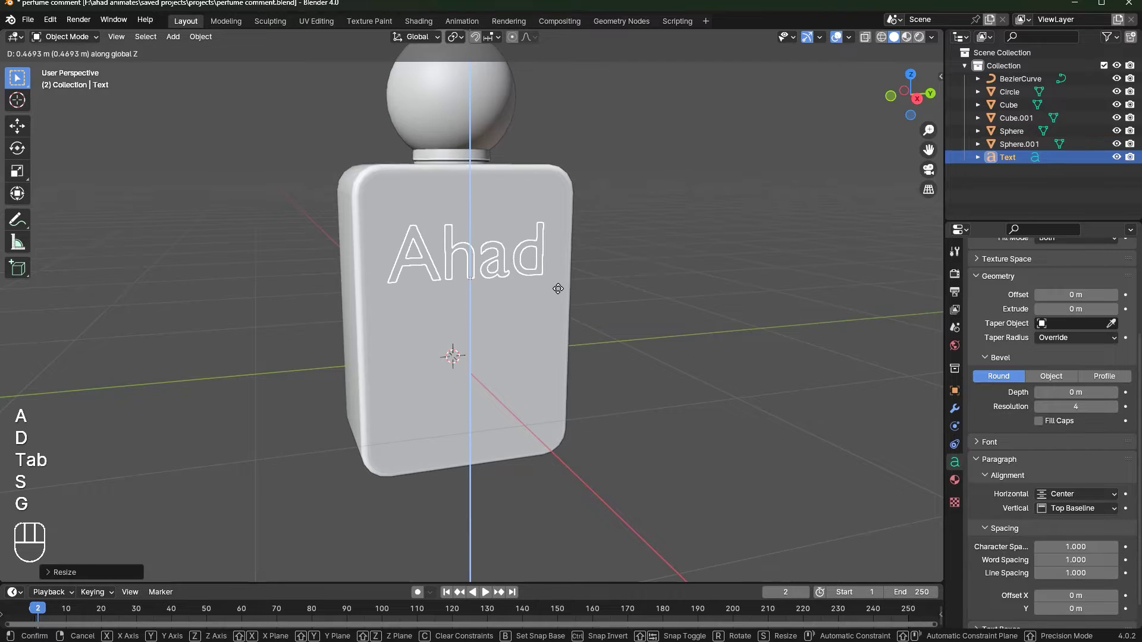
Scale the 'Ahad' label down, raise it high on the bottle front and save.
{"action": "left_click", "coordinate": [569, 302]}
{"action": "key", "text": "s"}
{"action": "left_click_drag", "start_coordinate": [629, 299], "coordinate": [792, 292]}
{"action": "key", "text": "ctrl+s"}
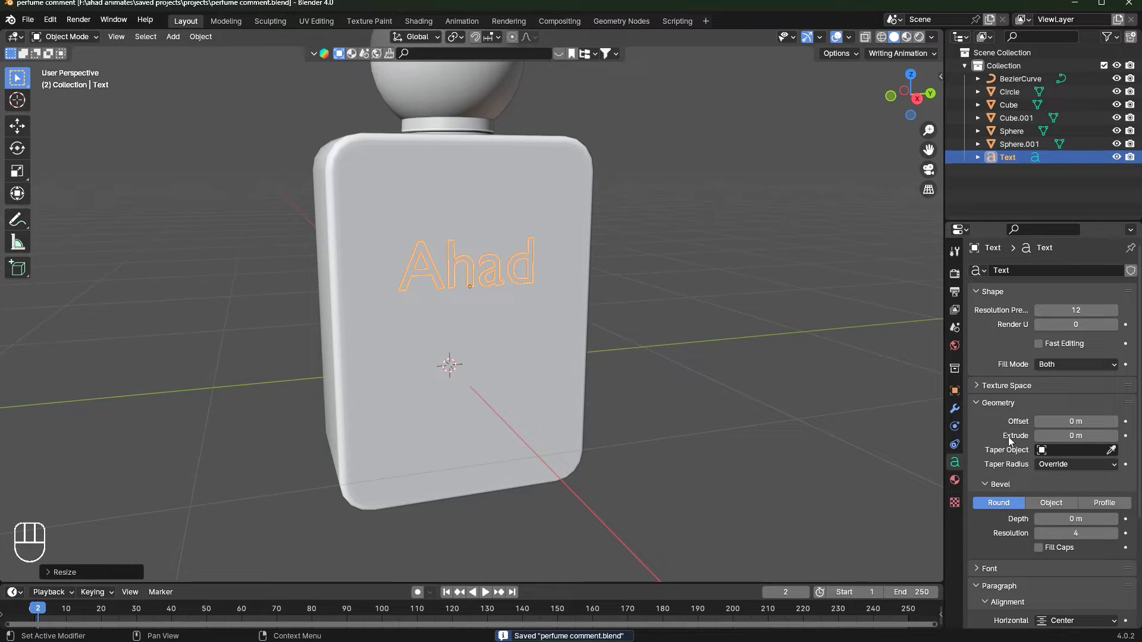
Load Cambria Bold Italic as the label's Regular font from the font browser.
{"action": "left_click", "coordinate": [988, 569]}
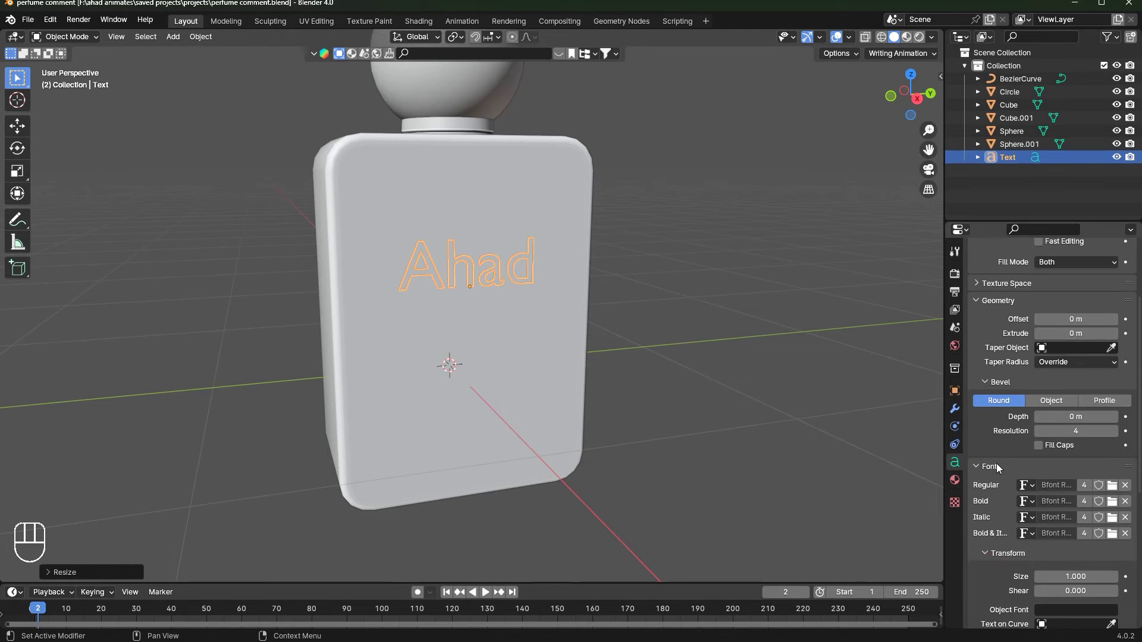
{"action": "left_click", "coordinate": [1001, 467]}
{"action": "left_click_drag", "start_coordinate": [1013, 468], "coordinate": [1101, 483]}
{"action": "left_click_drag", "start_coordinate": [1114, 486], "coordinate": [1075, 469]}
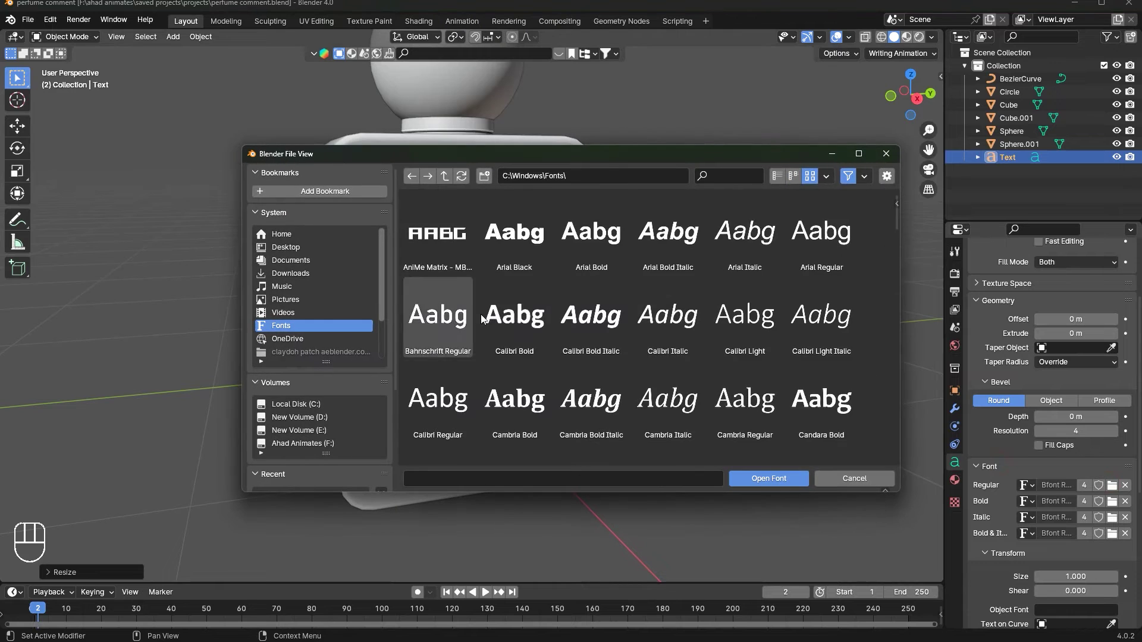